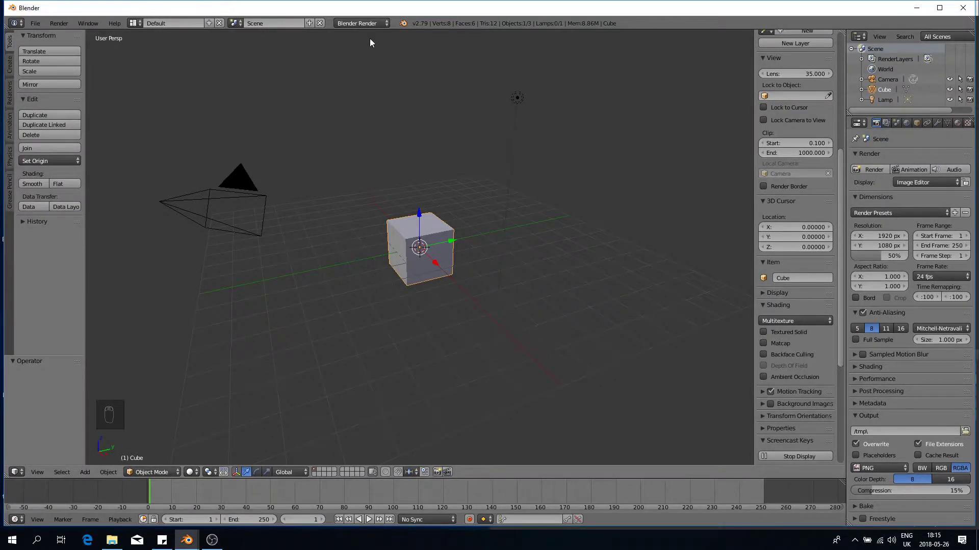
Switch the render engine to Cycles, delete the default cube and lamp, and look straight down from the top
{"action": "left_click_drag", "start_coordinate": [373, 32], "coordinate": [457, 274]}
{"action": "key", "text": "x"}
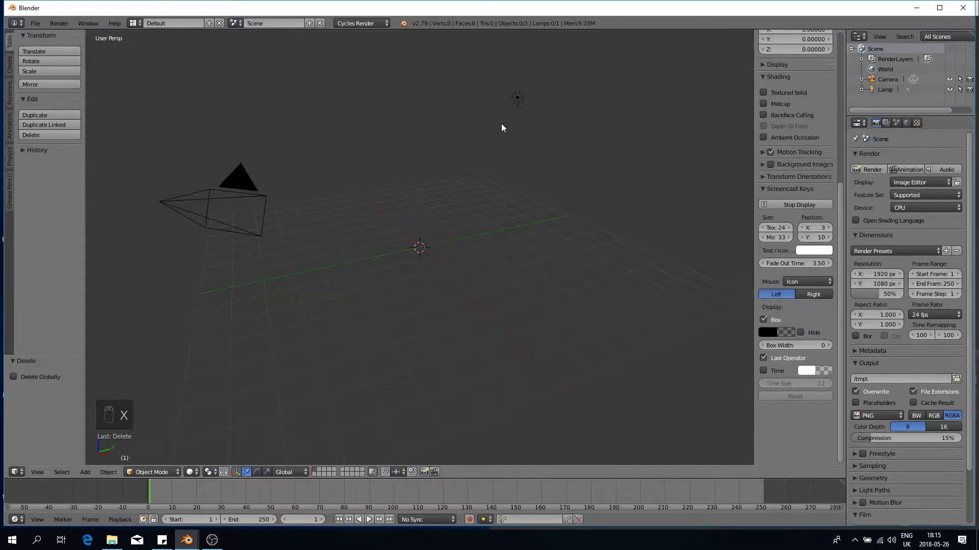
{"action": "right_click", "coordinate": [516, 104]}
{"action": "right_click", "coordinate": [516, 103]}
{"action": "key", "text": "x"}
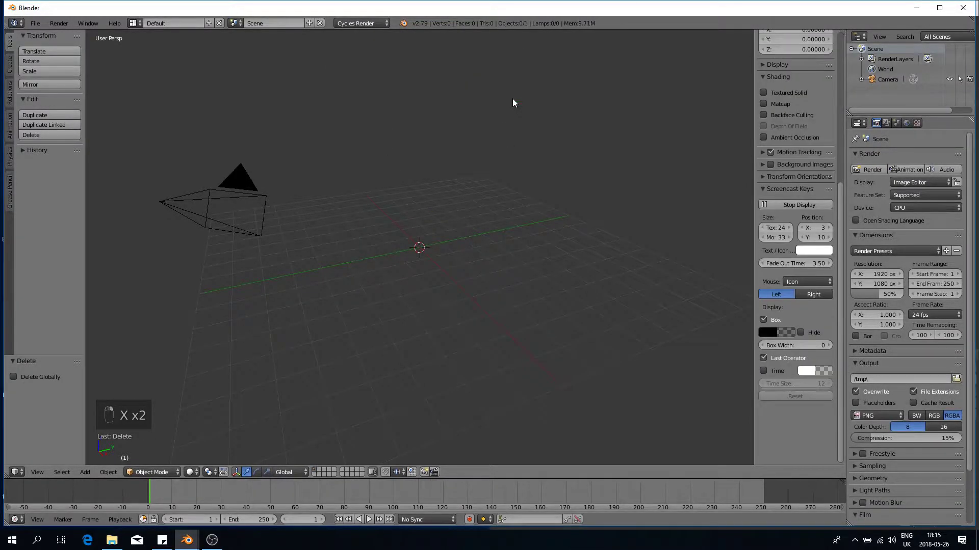
{"action": "middle_click", "coordinate": [517, 103]}
{"action": "key", "text": "KP_7"}
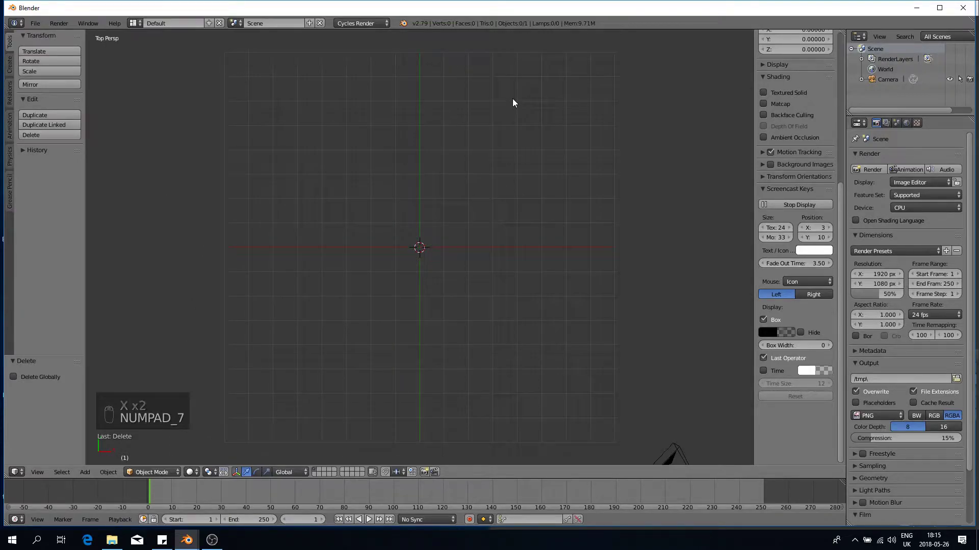
Align the camera to the top-down view and load the ECG image as a half-opacity background
{"action": "key", "text": "ctrl+alt+KP_0"}
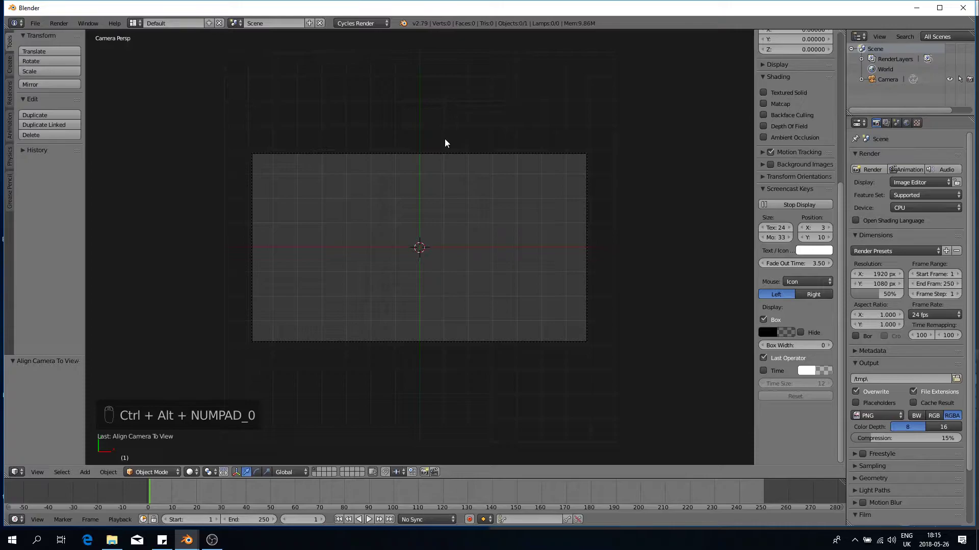
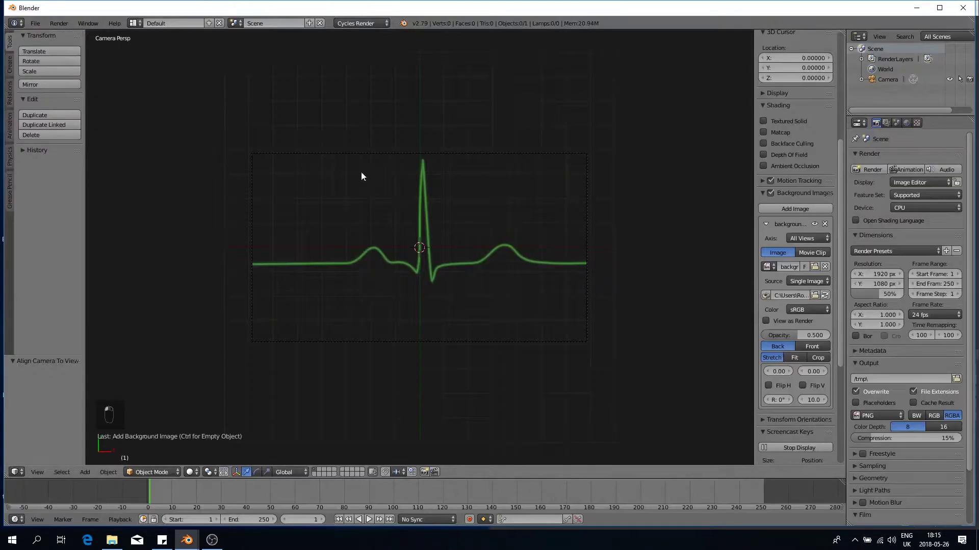
{"action": "middle_click", "coordinate": [466, 239]}
Add a Bezier curve over the ECG reference image at the start of the trace
{"action": "key", "text": "shift+a"}
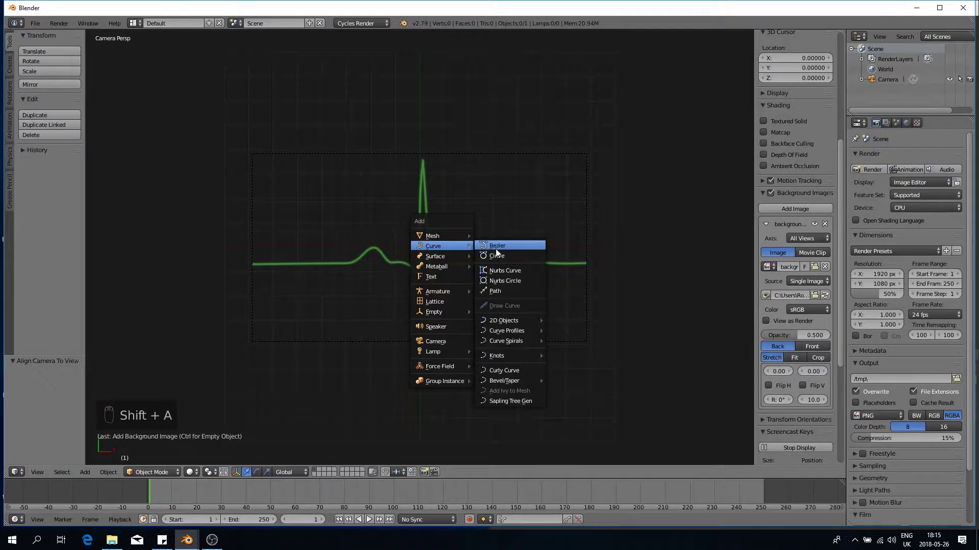
{"action": "left_click_drag", "start_coordinate": [455, 252], "coordinate": [337, 250]}
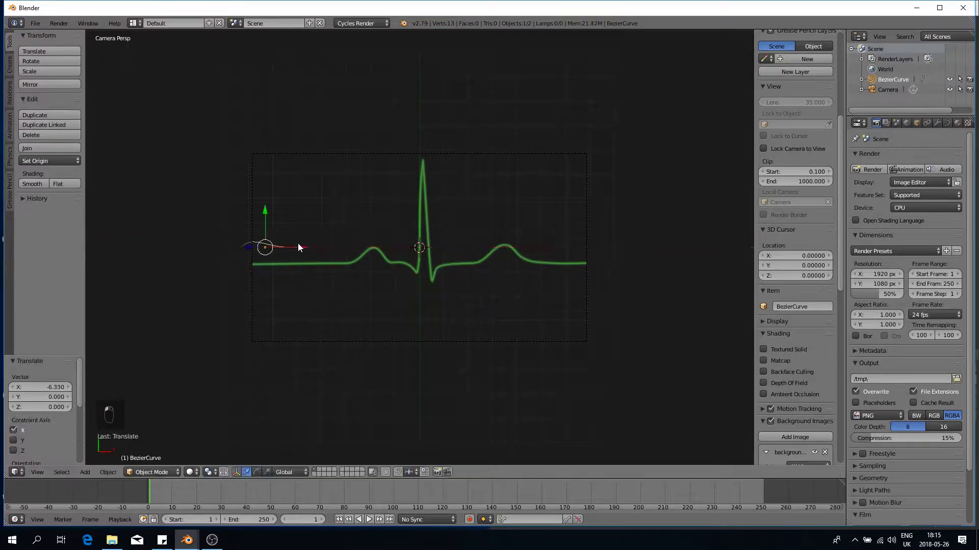
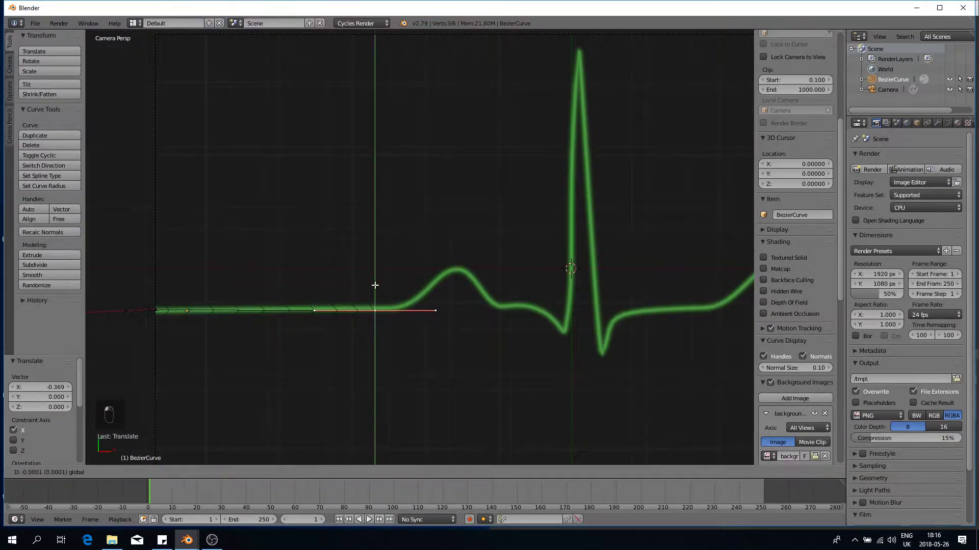
Extrude curve points over the P wave, along the flat stretch and down into the dip, checking the shape
{"action": "key", "text": "e"}
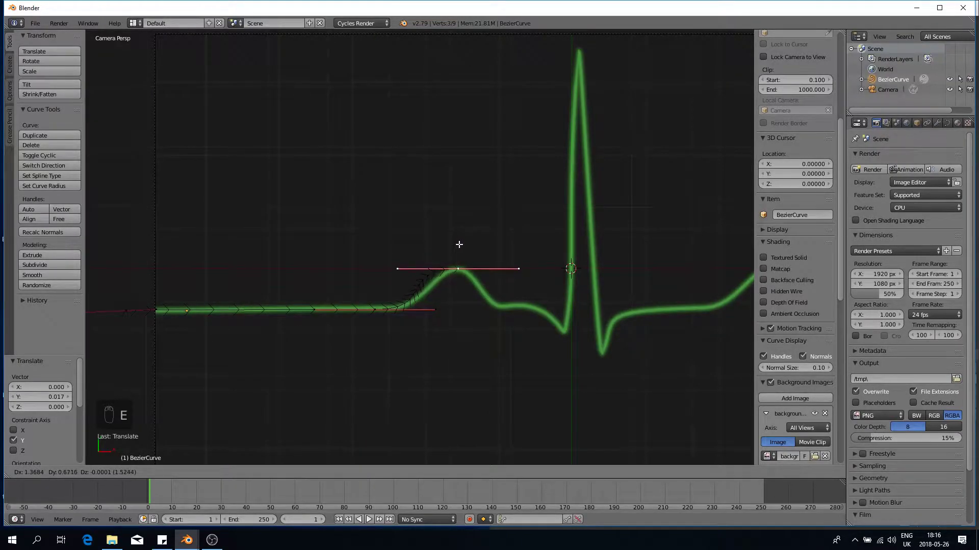
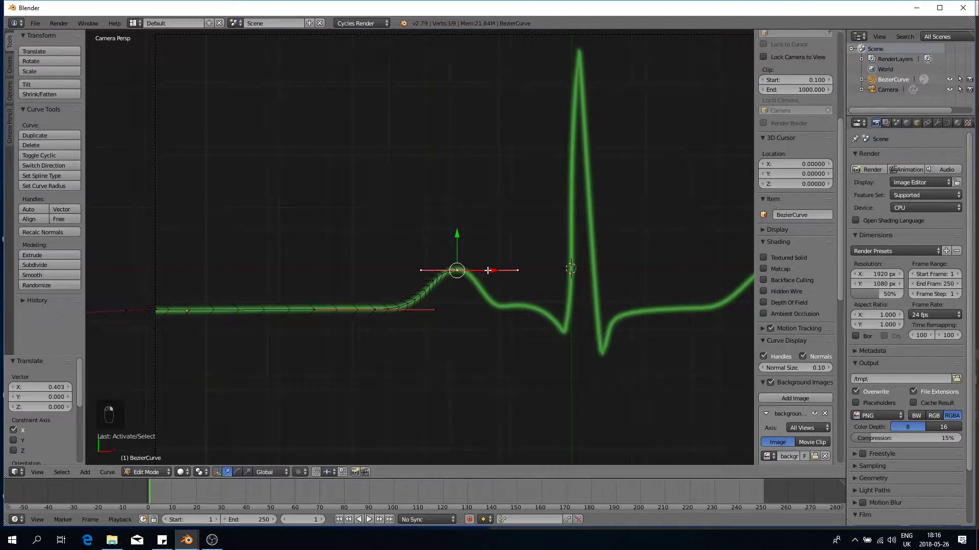
{"action": "key", "text": "e"}
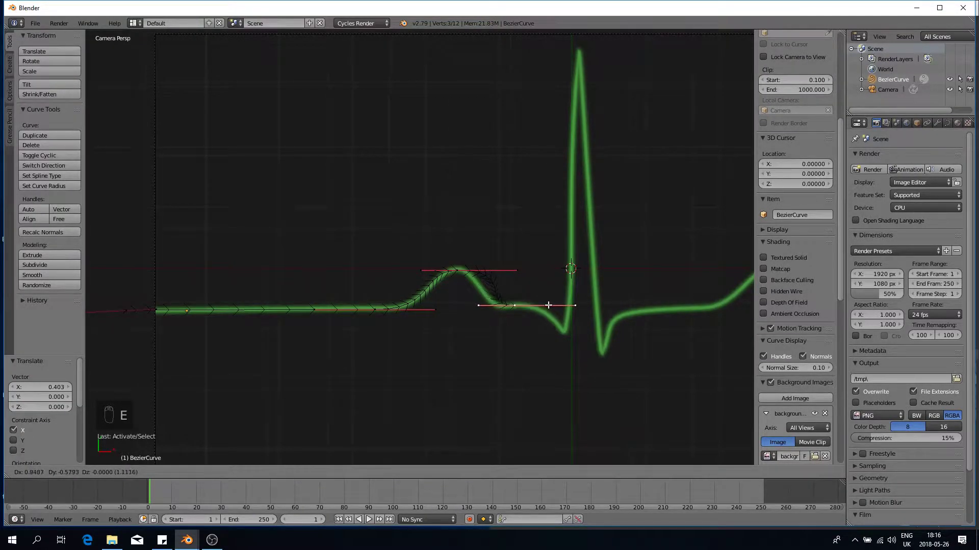
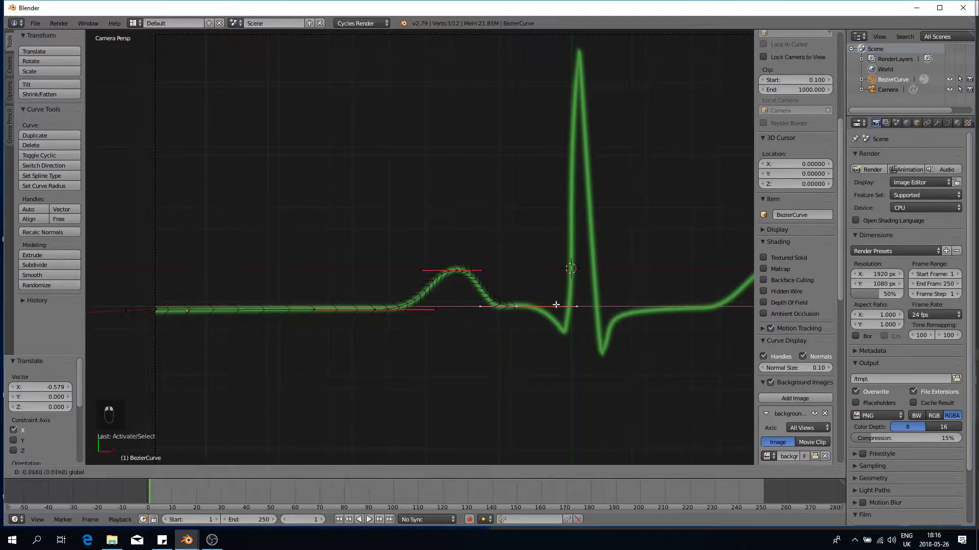
{"action": "key", "text": "e"}
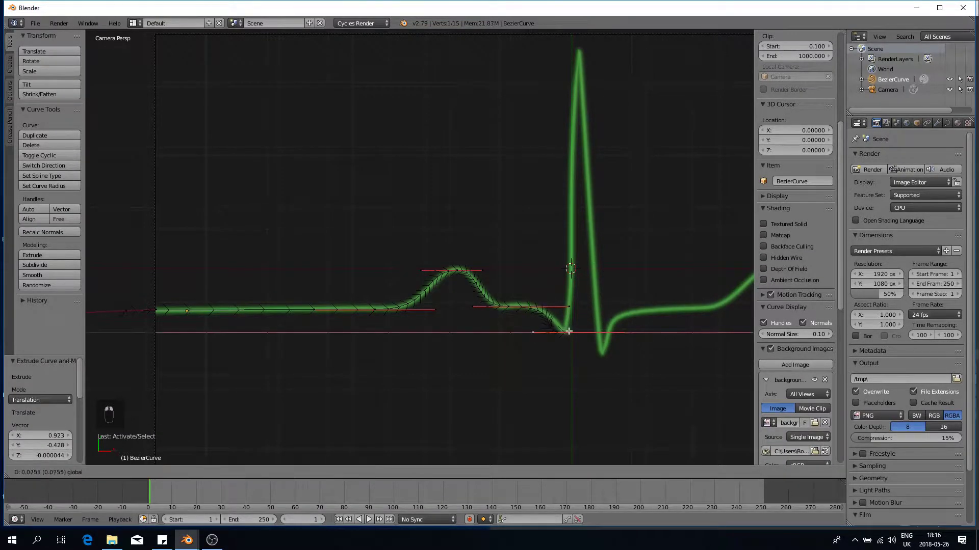
{"action": "key", "text": "Tab"}
{"action": "key", "text": "Tab"}
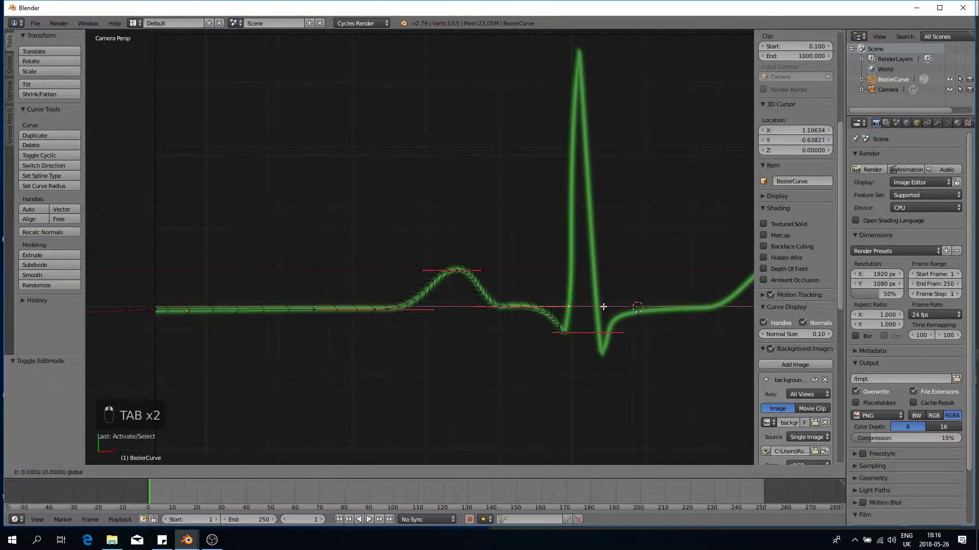
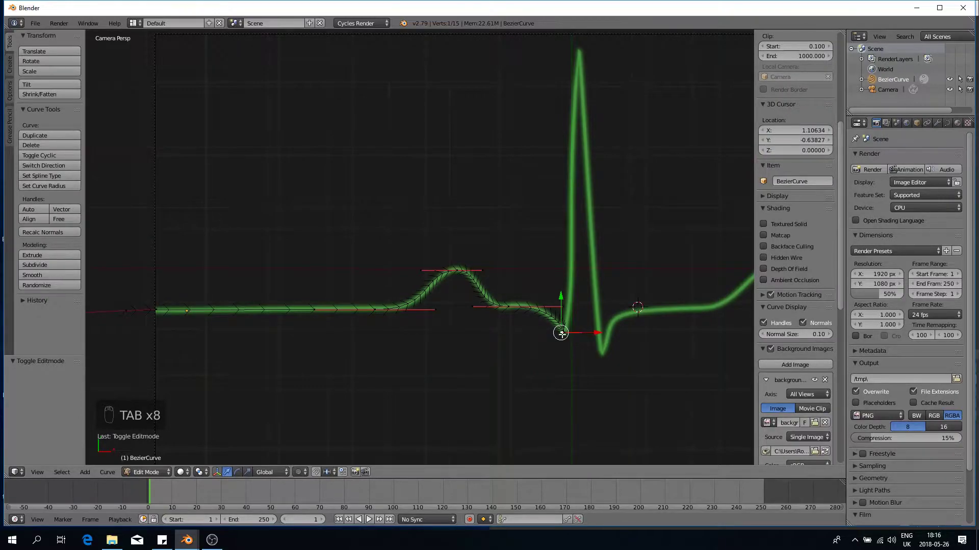
Extrude points up to the R peak and down into the deep S trough, checking the shape
{"action": "key", "text": "e"}
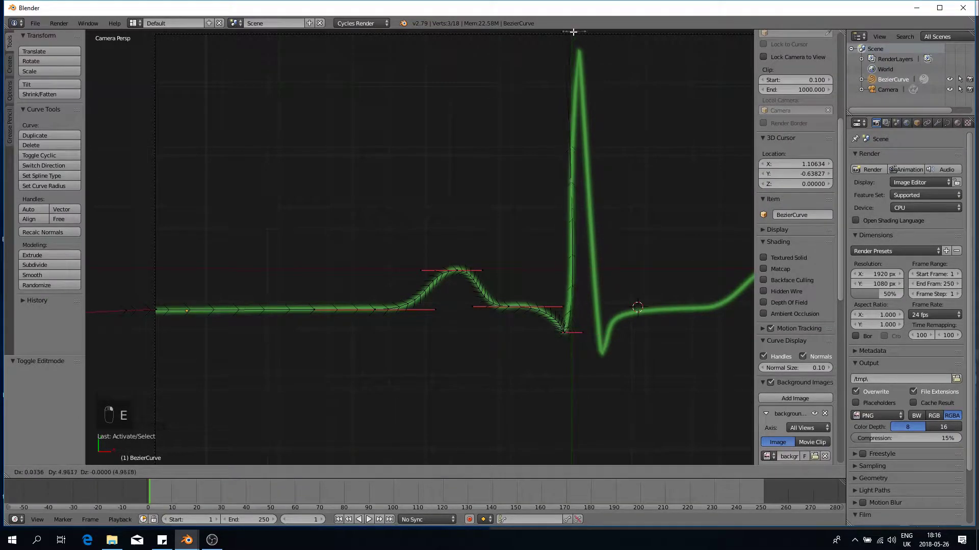
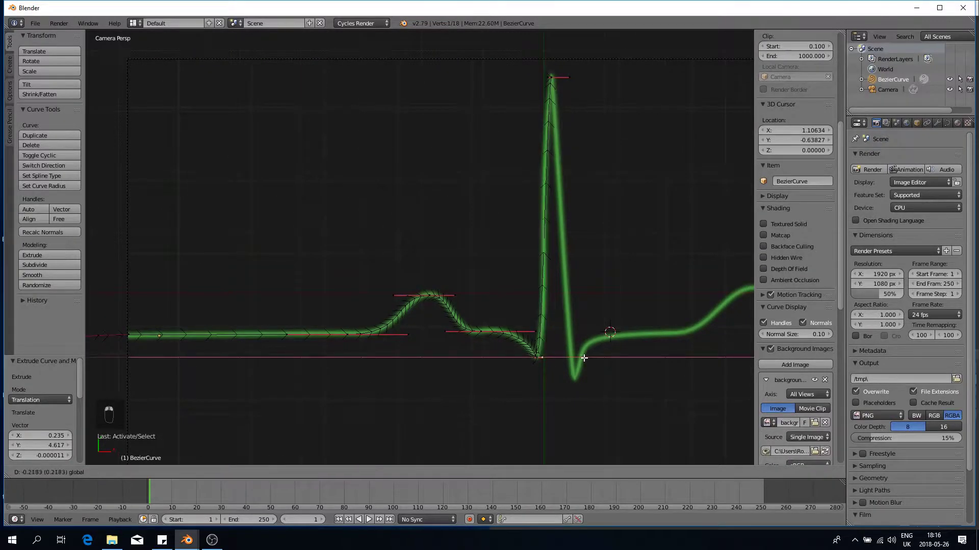
{"action": "key", "text": "Tab"}
{"action": "key", "text": "Tab"}
{"action": "key", "text": "Tab"}
{"action": "key", "text": "Tab"}
{"action": "key", "text": "e"}
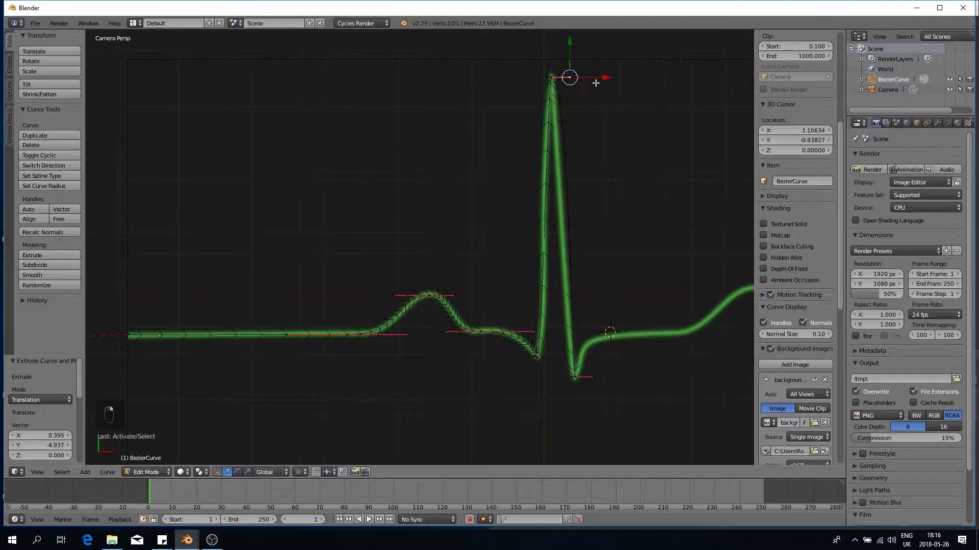
Extrude a point back onto the baseline and nudge the trough point to match the trace
{"action": "key", "text": "Tab"}
{"action": "key", "text": "Tab"}
{"action": "key", "text": "Tab"}
{"action": "key", "text": "Tab"}
{"action": "key", "text": "e"}
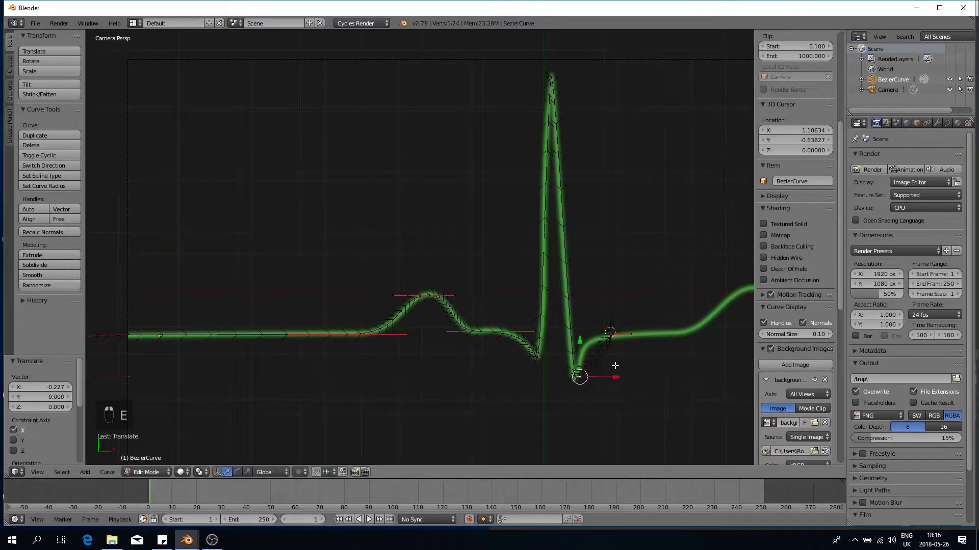
{"action": "key", "text": "Tab"}
{"action": "key", "text": "Tab"}
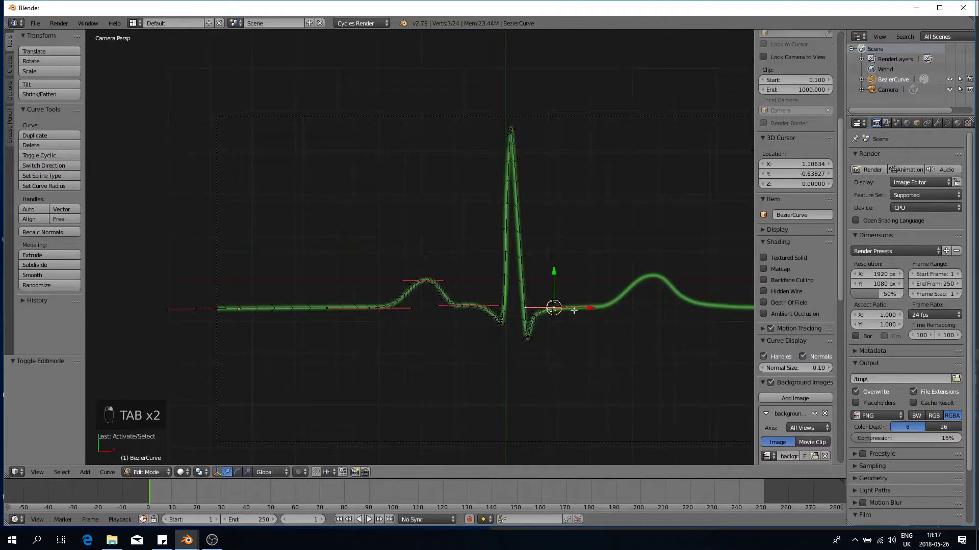
Extrude points along the flat stretch, over the T wave's top and back onto the trailing baseline
{"action": "key", "text": "e"}
{"action": "key", "text": "Tab"}
{"action": "key", "text": "Tab"}
{"action": "key", "text": "e"}
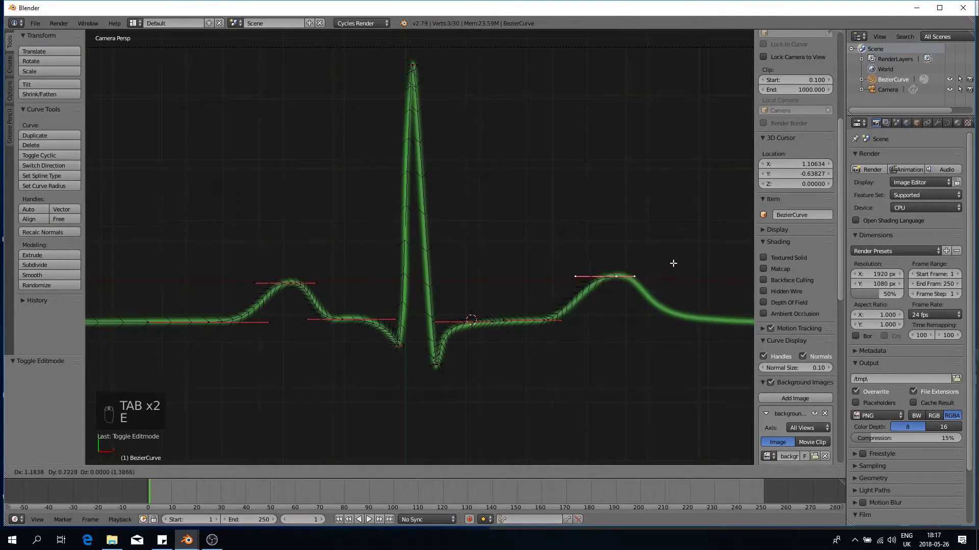
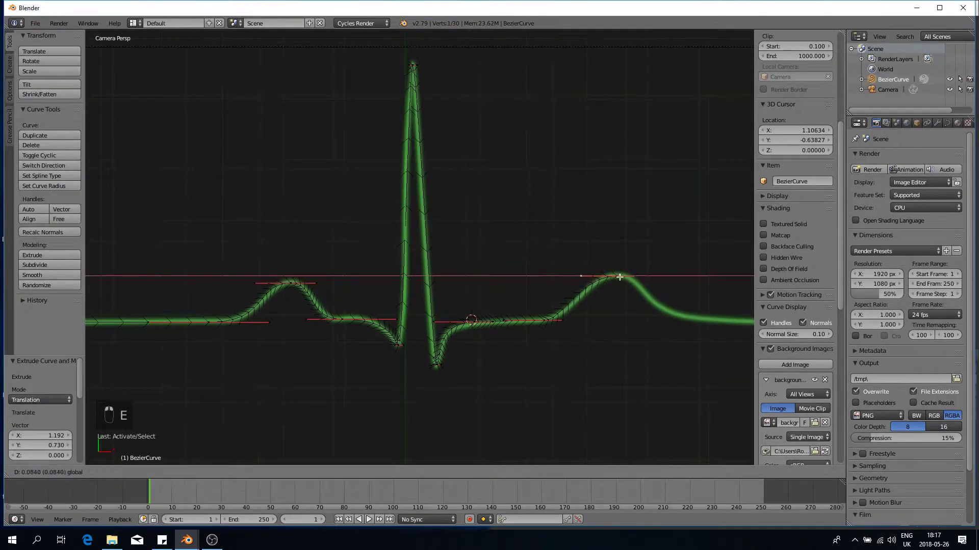
{"action": "key", "text": "e"}
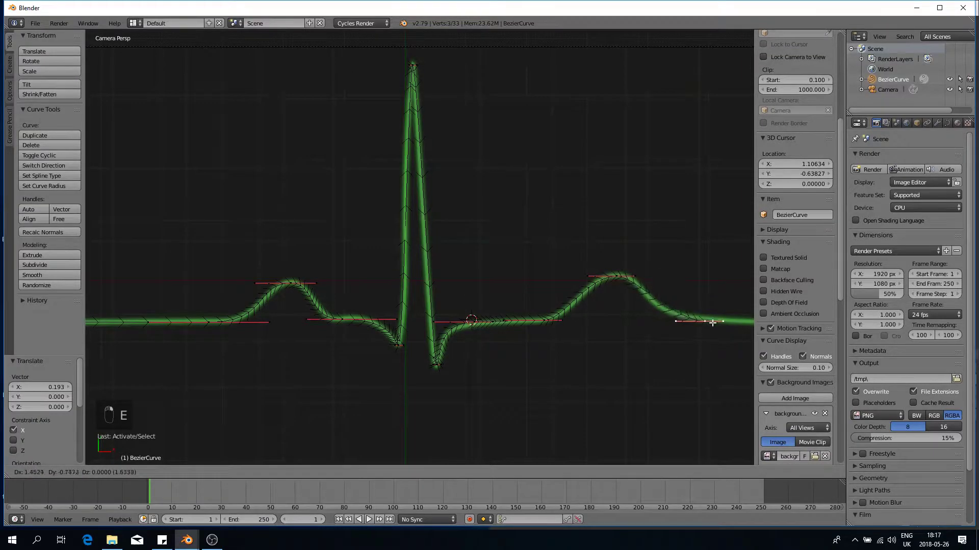
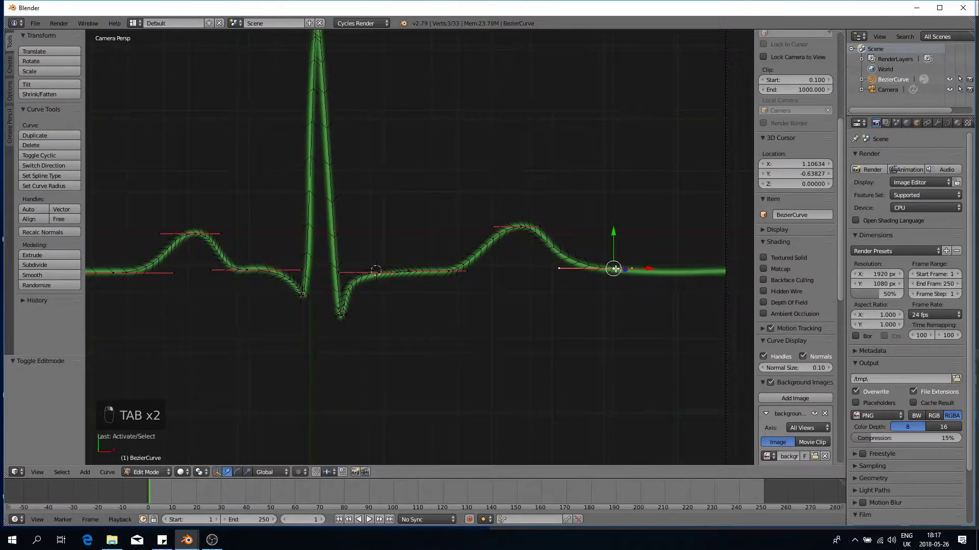
Finish the curve, add a Bezier circle and move it up above the ECG line
{"action": "key", "text": "e"}
{"action": "key", "text": "Tab"}
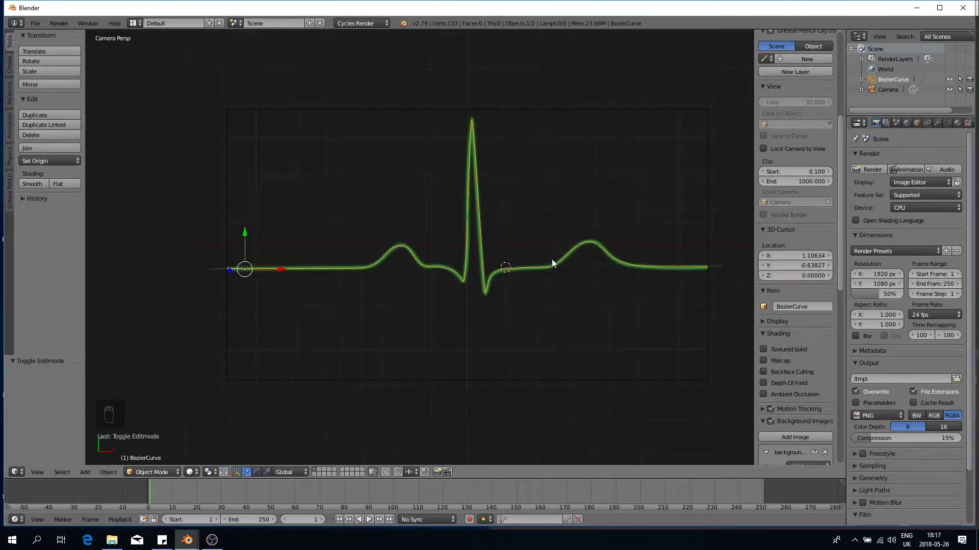
{"action": "key", "text": "shift+a"}
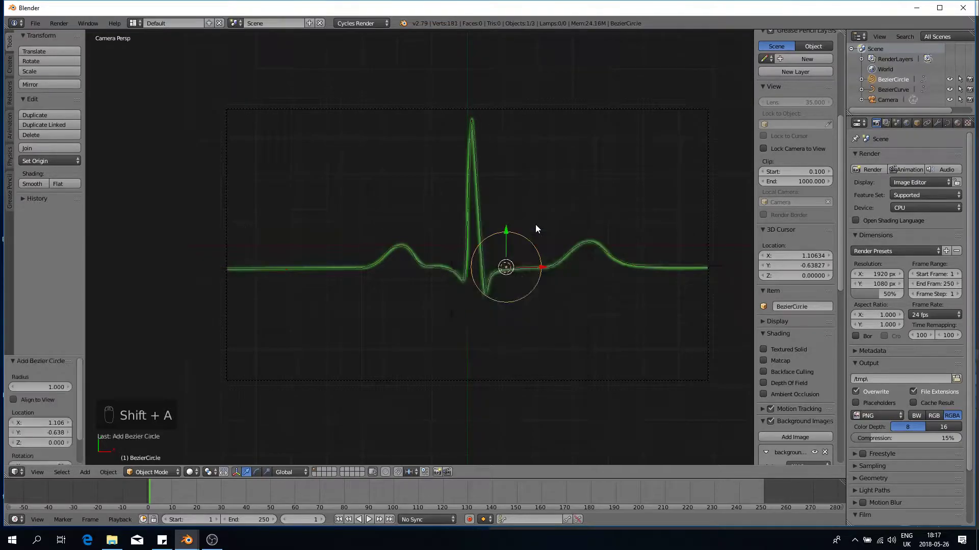
{"action": "left_click_drag", "start_coordinate": [509, 238], "coordinate": [454, 259]}
Preview the scene as rendered, then select the ECG curve for its object data settings
{"action": "key", "text": "shift+z"}
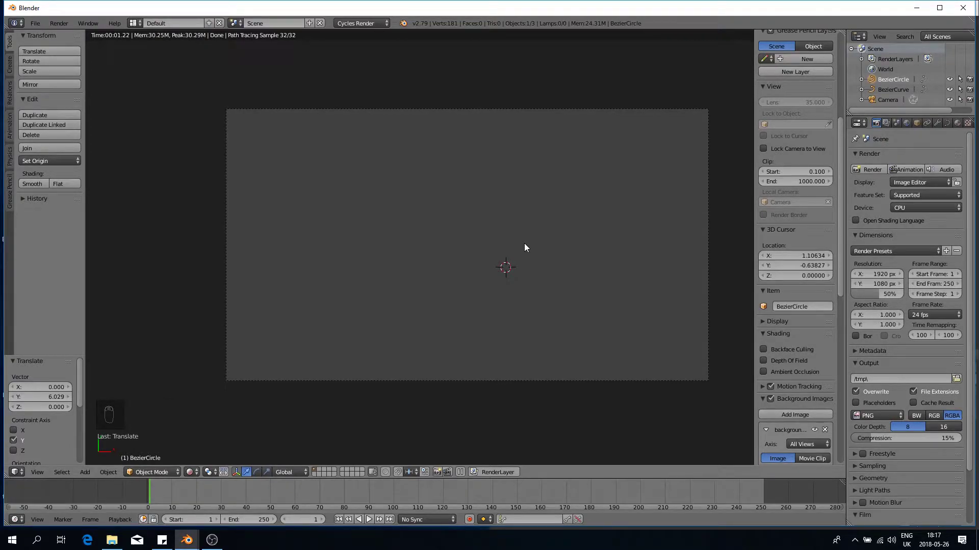
{"action": "key", "text": "shift+z"}
{"action": "right_click", "coordinate": [478, 170]}
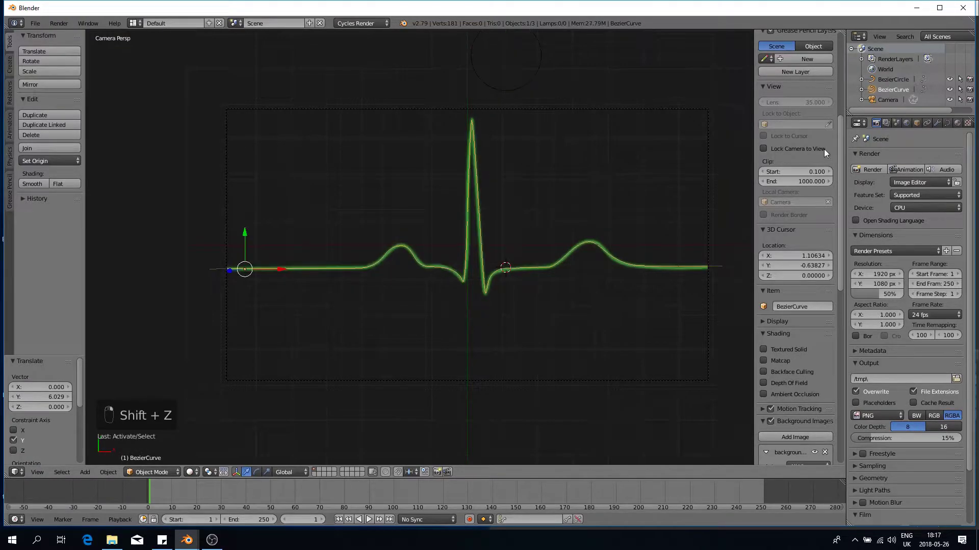
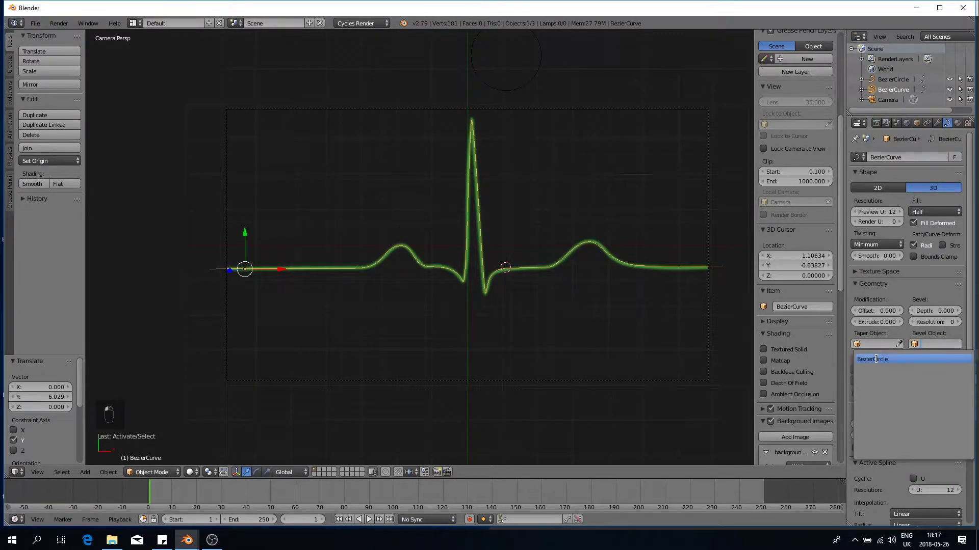
Set the Bezier circle as the ECG curve's bevel object and select the circle
{"action": "left_click", "coordinate": [879, 363]}
{"action": "left_click_drag", "start_coordinate": [631, 262], "coordinate": [583, 192]}
{"action": "left_click_drag", "start_coordinate": [528, 92], "coordinate": [661, 163]}
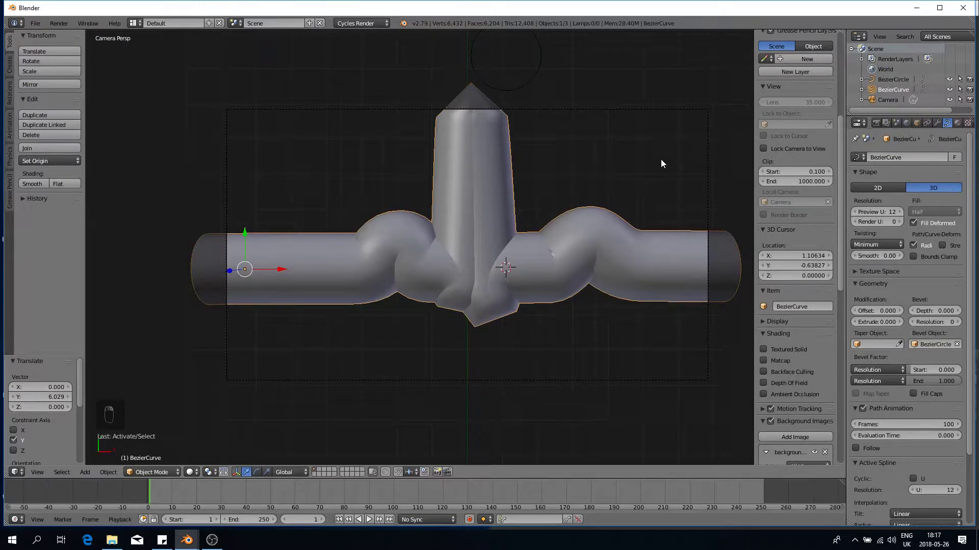
{"action": "key", "text": "s"}
{"action": "left_click_drag", "start_coordinate": [529, 82], "coordinate": [557, 105]}
{"action": "left_click_drag", "start_coordinate": [533, 137], "coordinate": [516, 152]}
{"action": "left_click_drag", "start_coordinate": [667, 190], "coordinate": [626, 180]}
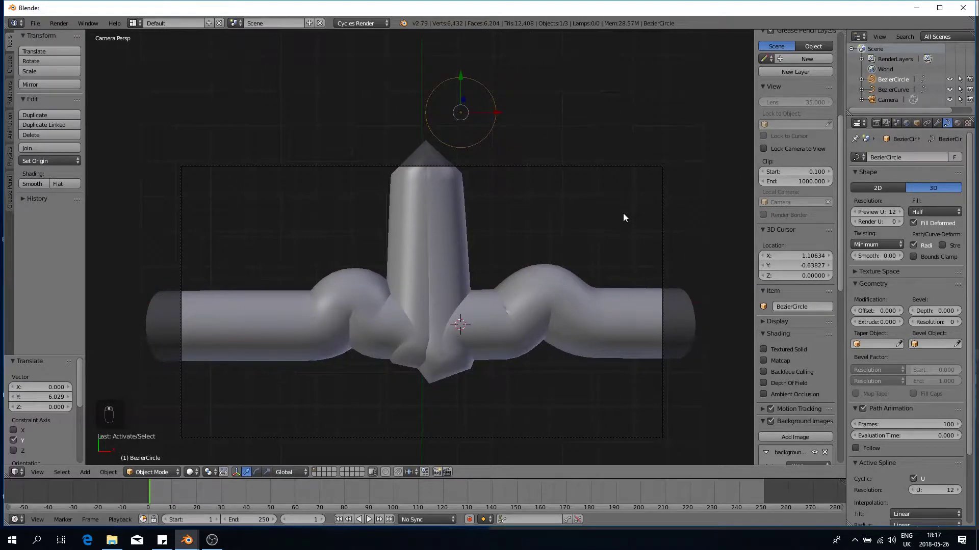
Scale the circle down to about 0.04 so the line becomes a thin tube, previewing the result
{"action": "key", "text": "s"}
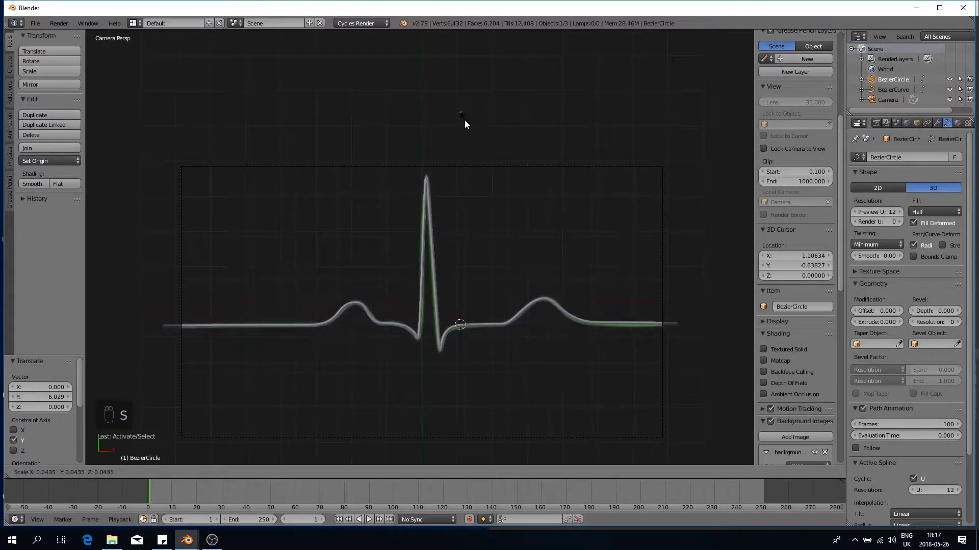
{"action": "key", "text": "s"}
{"action": "key", "text": "shift+z"}
{"action": "key", "text": "shift+z"}
{"action": "key", "text": "Tab"}
{"action": "key", "text": "Tab"}
{"action": "key", "text": "Tab"}
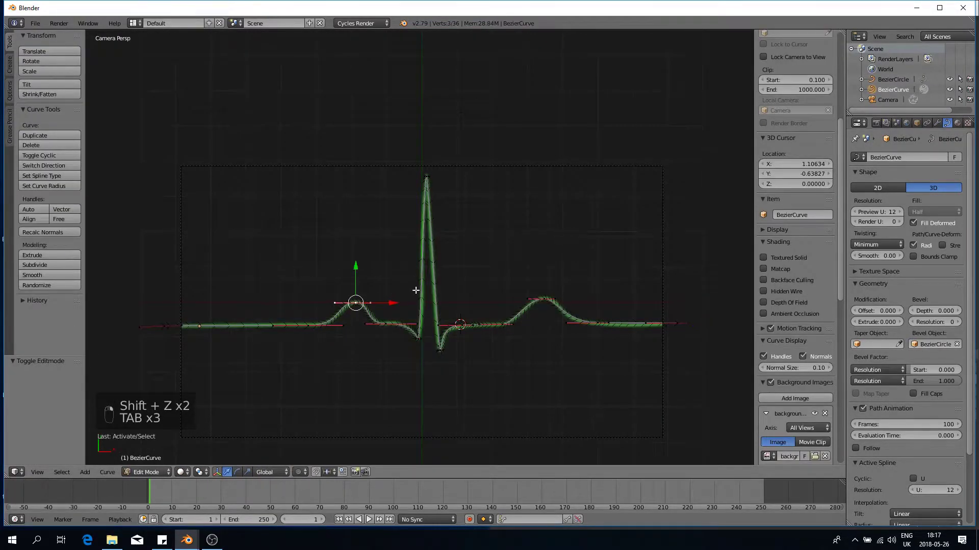
Try further scale tweaks on the curve points, toggling in and out of edit mode
{"action": "key", "text": "s"}
{"action": "key", "text": "Tab"}
{"action": "key", "text": "Tab"}
{"action": "key", "text": "s"}
{"action": "key", "text": "Tab"}
{"action": "key", "text": "Tab"}
{"action": "key", "text": "s"}
{"action": "key", "text": "Tab"}
{"action": "key", "text": "Tab"}
Undo the stray scaling, return to object mode and preview the tube against the black world
{"action": "key", "text": "ctrl+z"}
{"action": "key", "text": "ctrl+z"}
{"action": "key", "text": "Tab"}
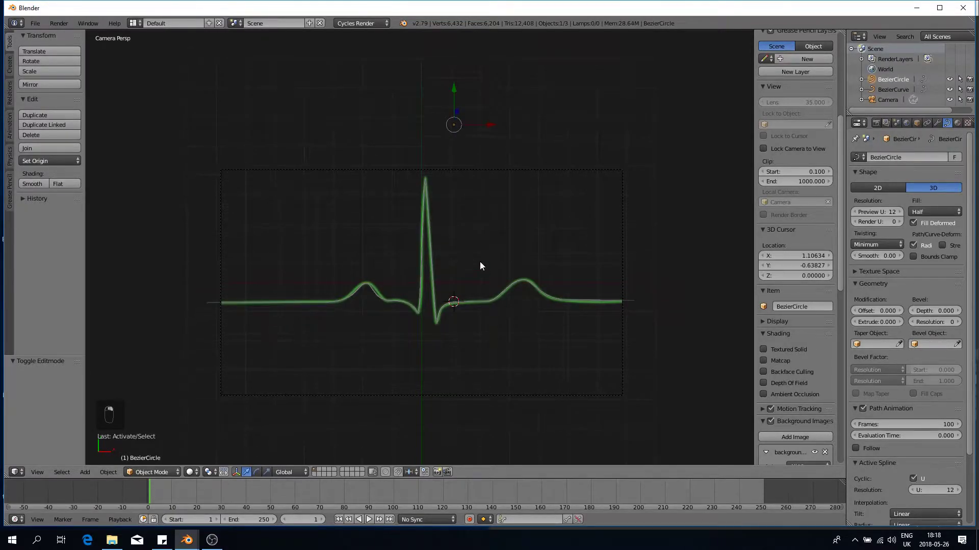
{"action": "key", "text": "shift+z"}
{"action": "key", "text": "shift+z"}
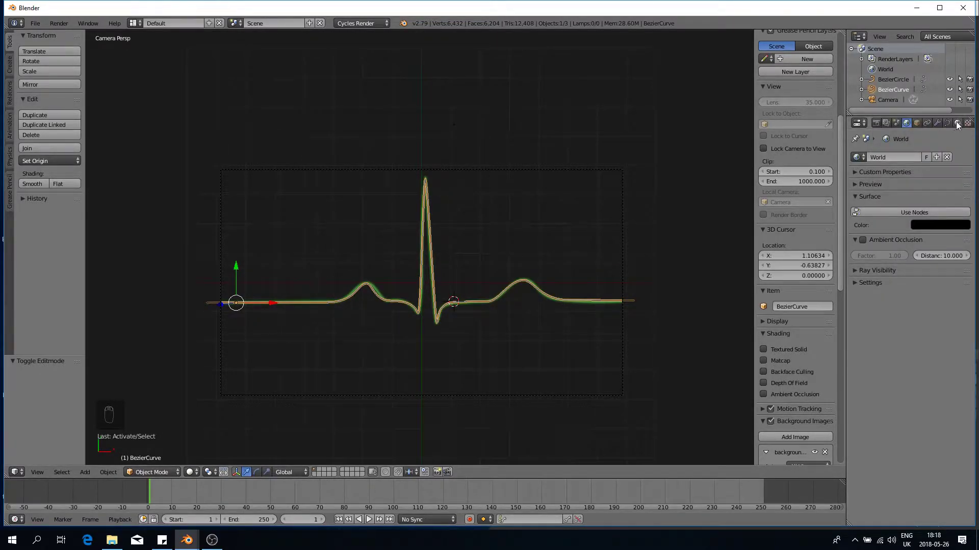
Give the ECG curve a new white Emission material at strength 1.0 and preview the glow rendered
{"action": "left_click_drag", "start_coordinate": [912, 168], "coordinate": [855, 310]}
{"action": "key", "text": "shift+z"}
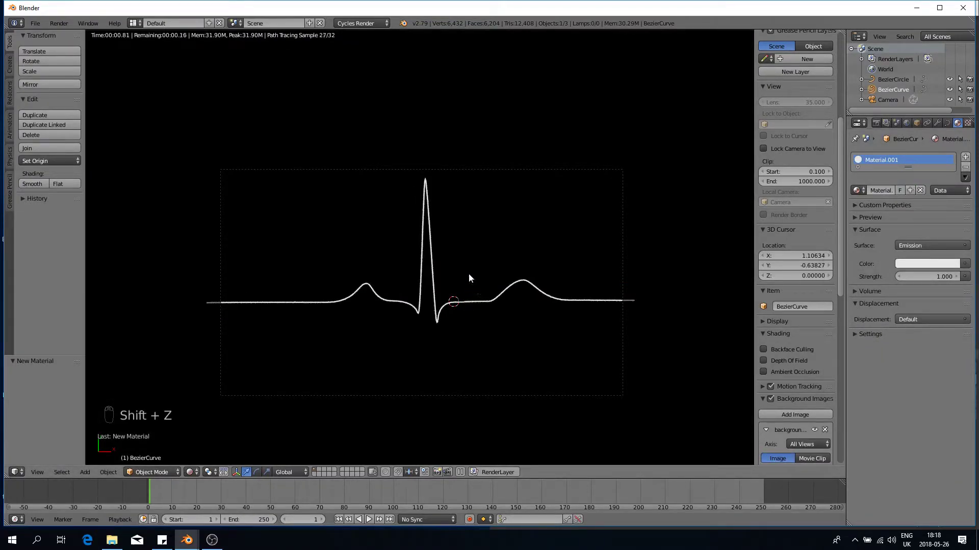
{"action": "key", "text": "shift+z"}
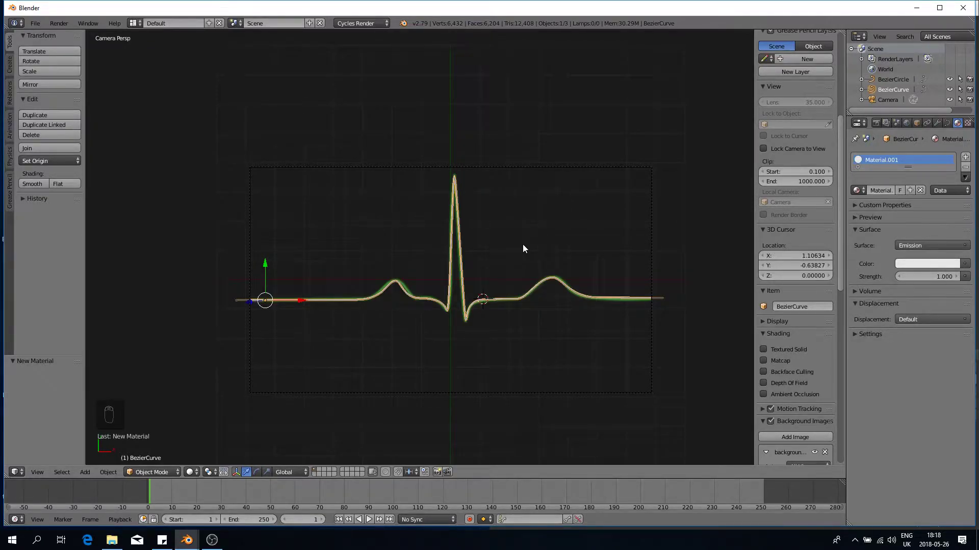
Duplicate the ECG curve with Shift+D and assign a new, larger Bezier circle as the copy's Bevel Object
{"action": "key", "text": "shift+d"}
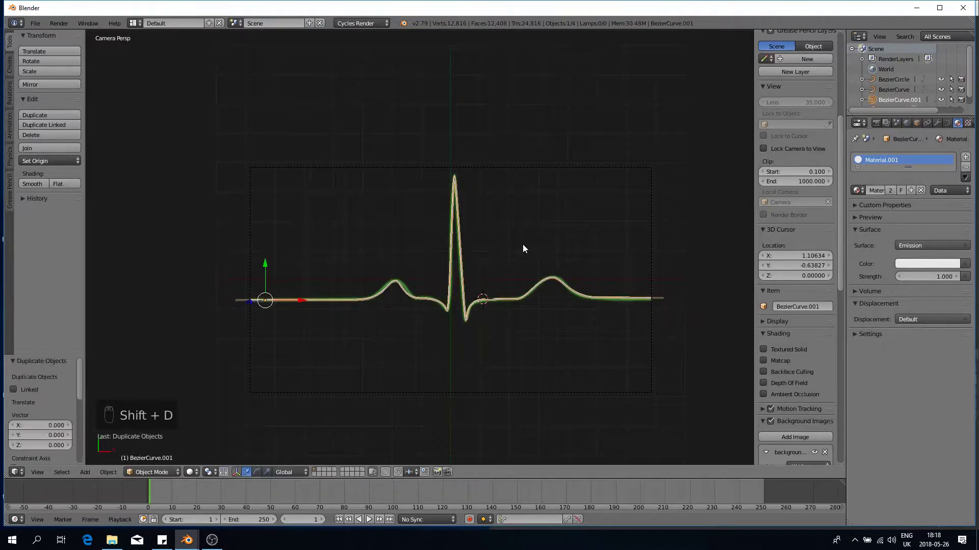
{"action": "key", "text": "shift+a"}
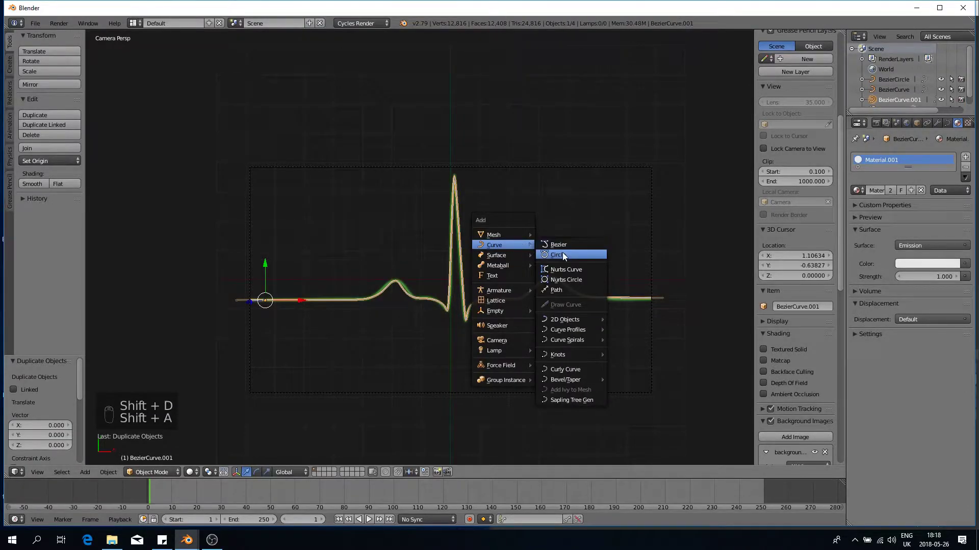
{"action": "left_click_drag", "start_coordinate": [483, 273], "coordinate": [490, 96]}
{"action": "left_click", "coordinate": [491, 97]}
{"action": "left_click_drag", "start_coordinate": [567, 144], "coordinate": [588, 160]}
{"action": "left_click", "coordinate": [300, 308]}
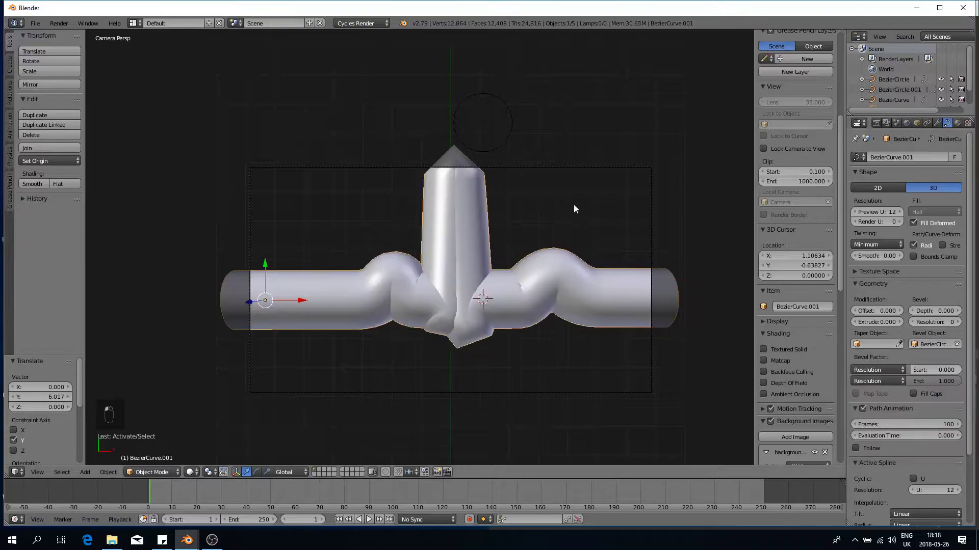
{"action": "key", "text": "s"}
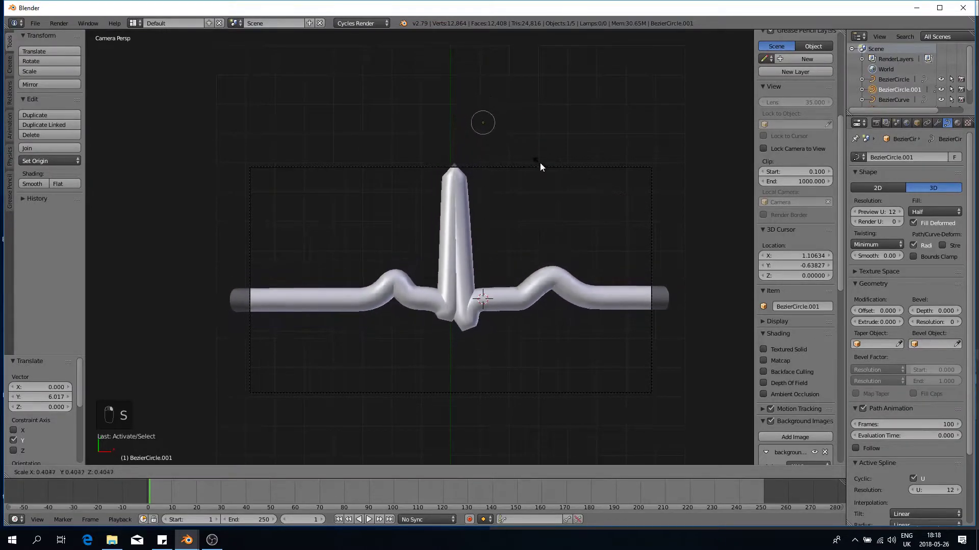
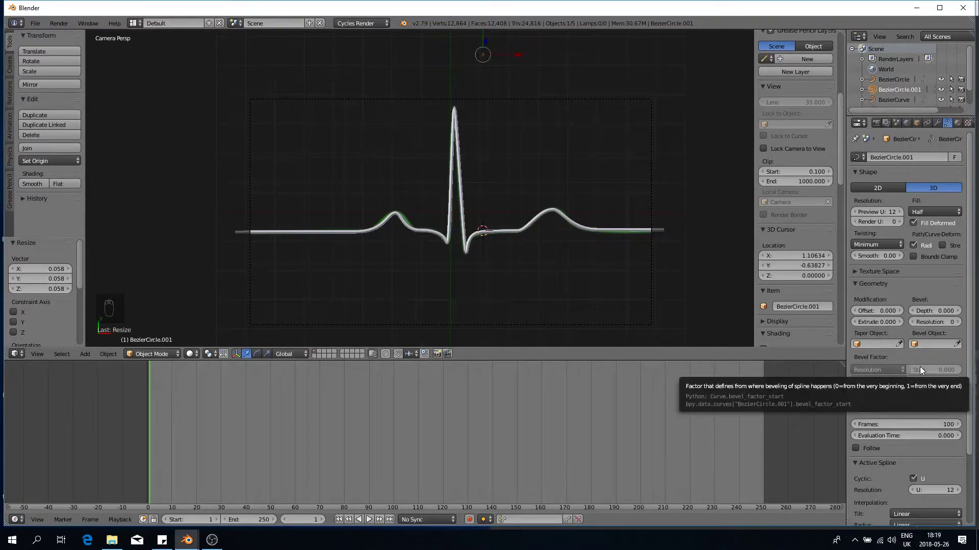
Set the bevel end factor to 0 and keyframe the bevel start and end factors at frame 1
{"action": "left_click_drag", "start_coordinate": [763, 265], "coordinate": [864, 372]}
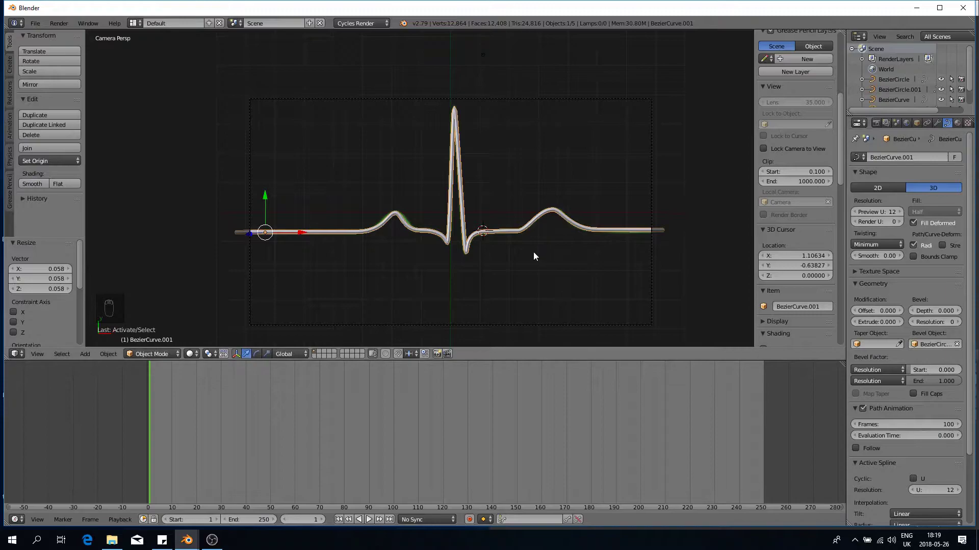
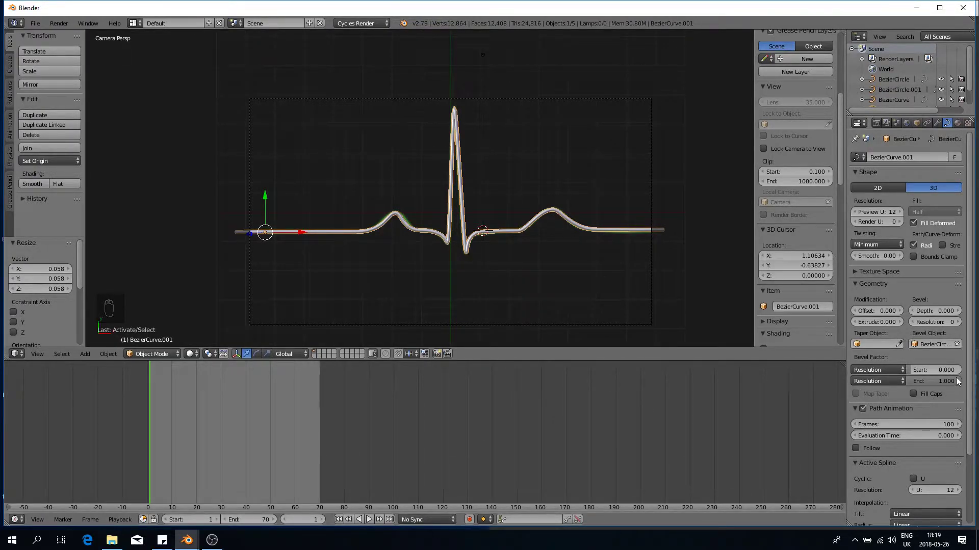
{"action": "left_click", "coordinate": [944, 374]}
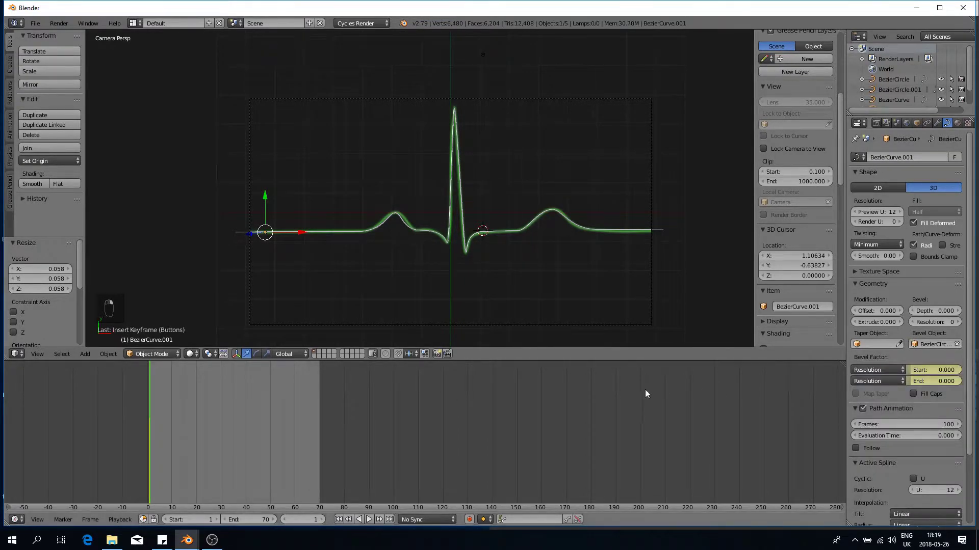
{"action": "left_click", "coordinate": [208, 469]}
At frame 30 keyframe the full bevel factors, then select the main ECG curve for the same setup
{"action": "left_click_drag", "start_coordinate": [214, 469], "coordinate": [880, 421]}
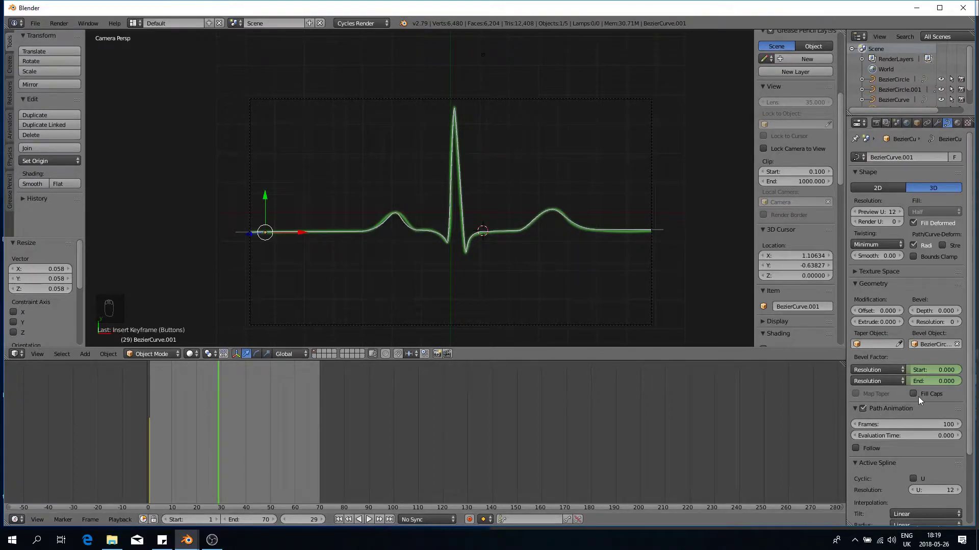
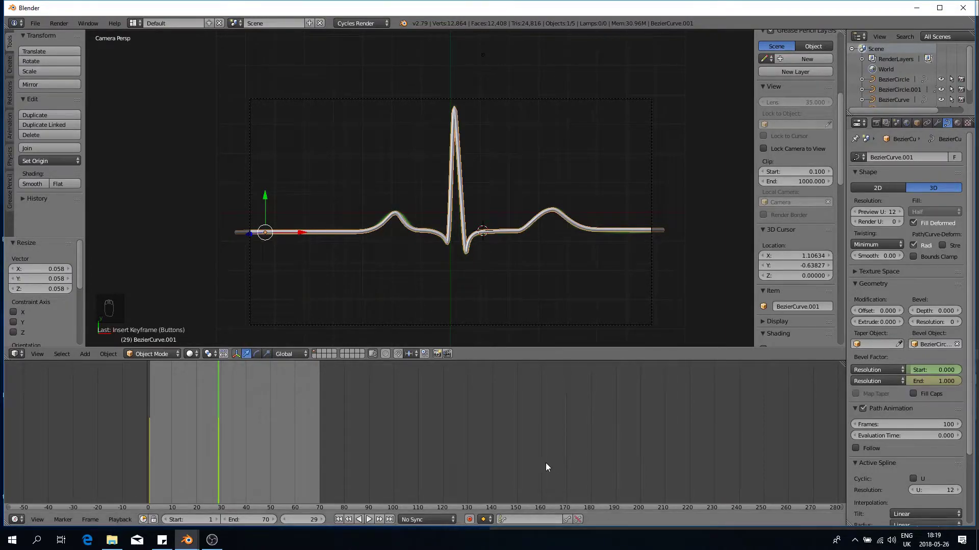
{"action": "key", "text": "Right"}
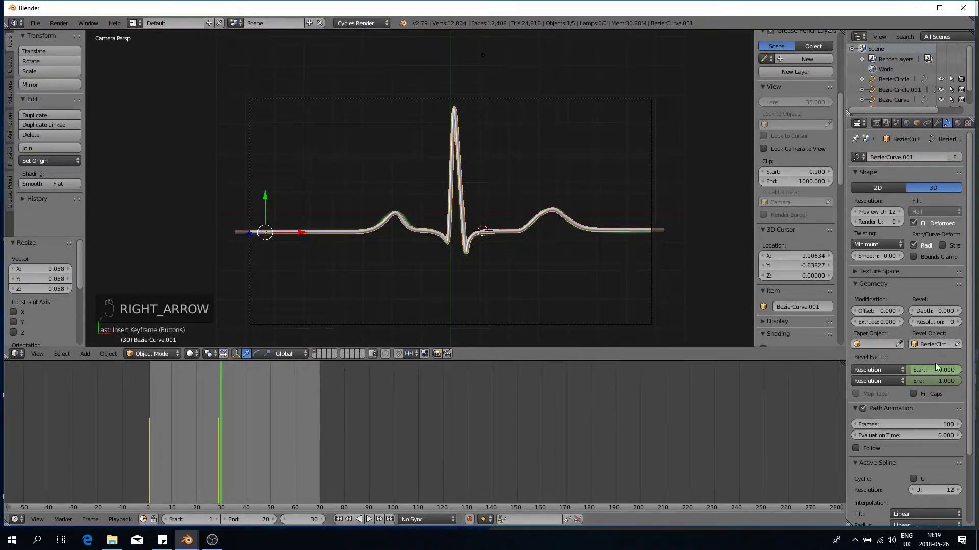
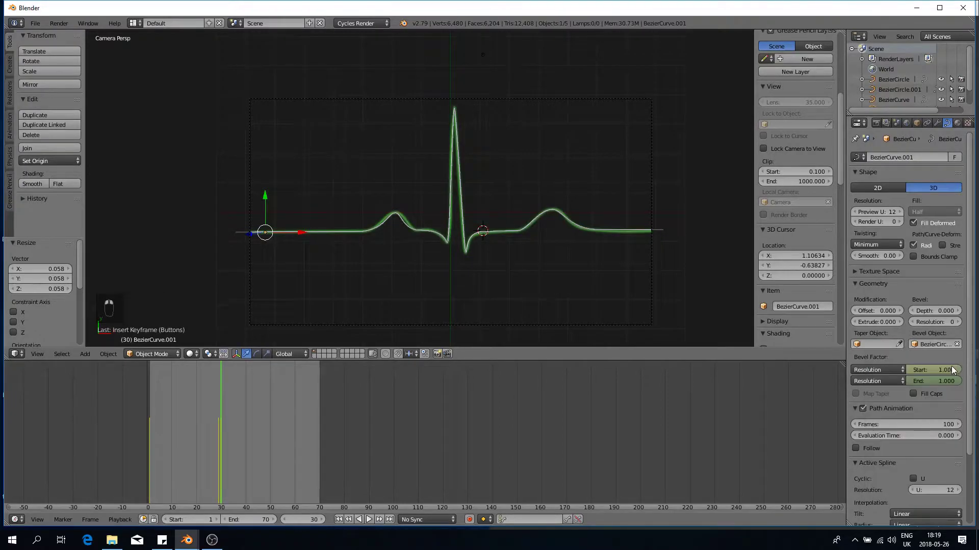
{"action": "left_click", "coordinate": [152, 436]}
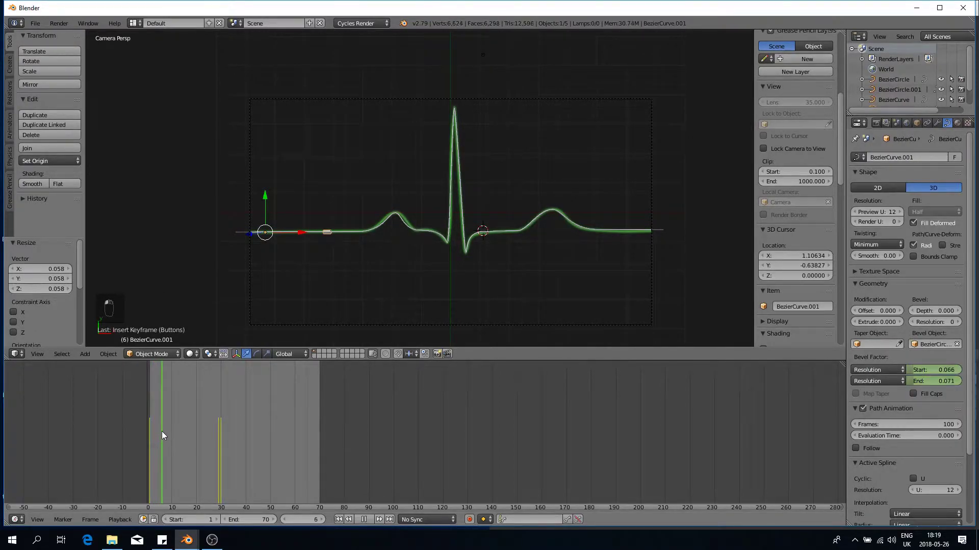
{"action": "left_click_drag", "start_coordinate": [163, 399], "coordinate": [175, 398]}
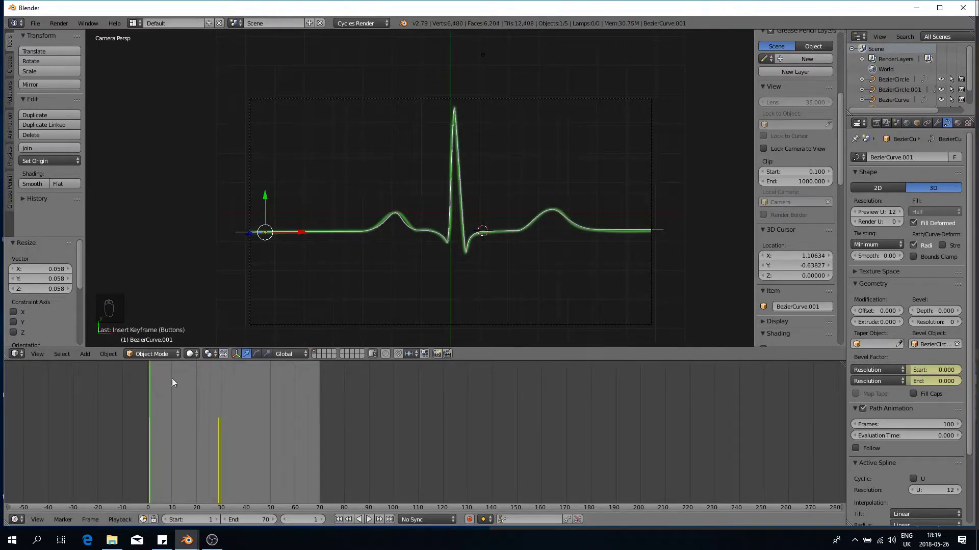
{"action": "right_click", "coordinate": [326, 238]}
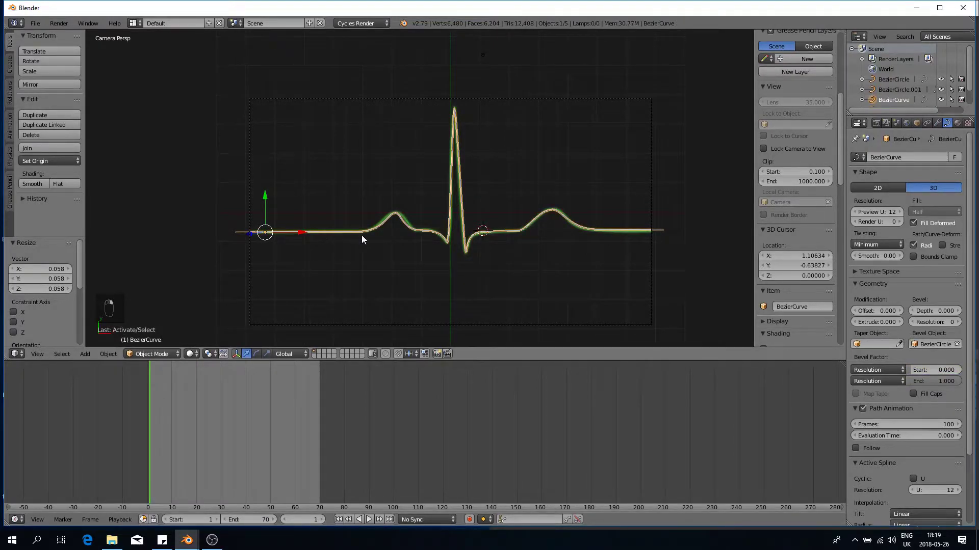
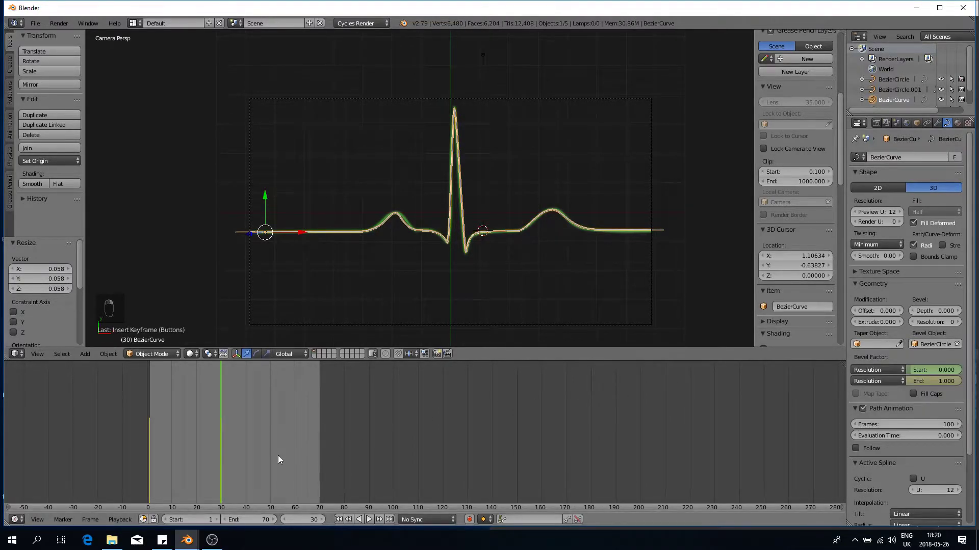
{"action": "left_click", "coordinate": [280, 461]}
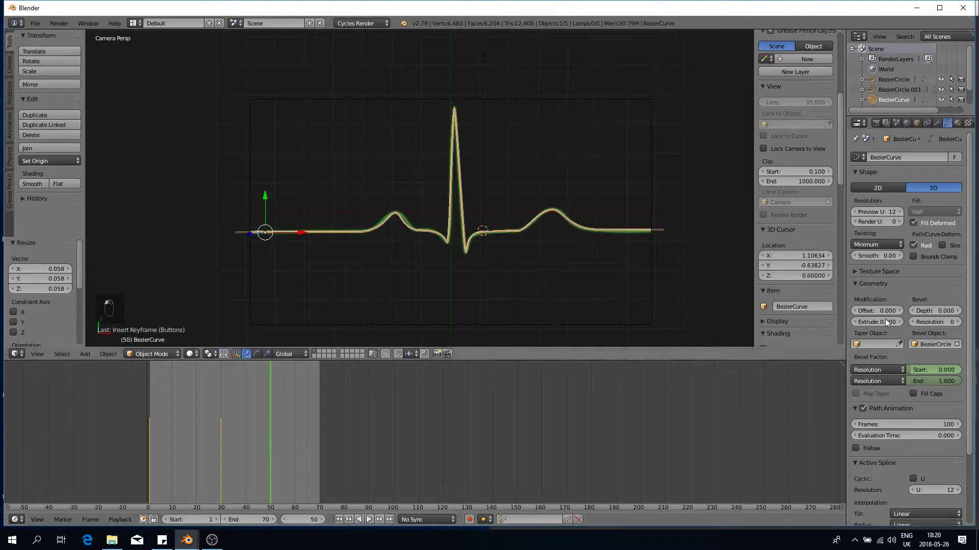
Scrub the timeline and step frame by frame, zoomed on the waveform, to watch the pulse travel along the line
{"action": "left_click_drag", "start_coordinate": [933, 377], "coordinate": [356, 519]}
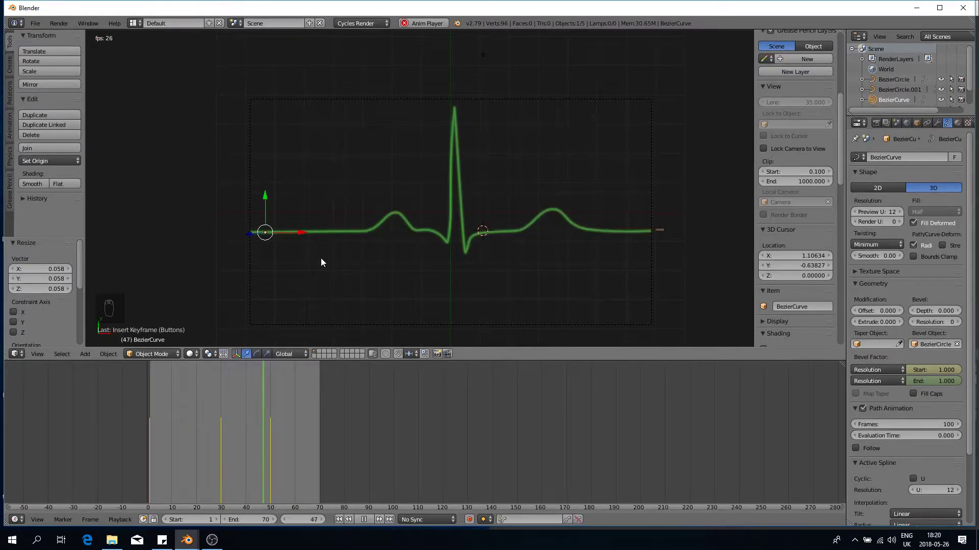
{"action": "left_click_drag", "start_coordinate": [372, 527], "coordinate": [349, 264]}
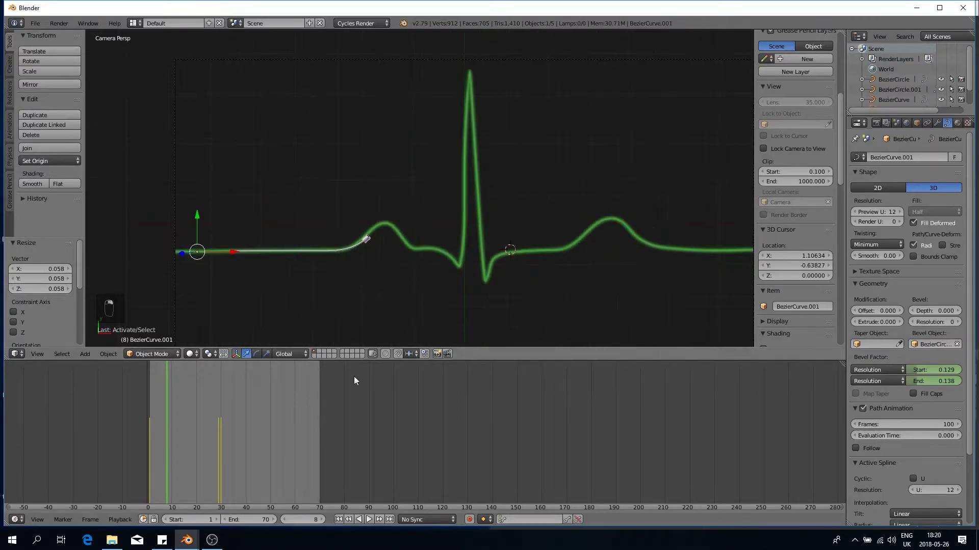
{"action": "key", "text": "Right"}
{"action": "key", "text": "Right"}
{"action": "key", "text": "Right"}
{"action": "key", "text": "Right"}
{"action": "key", "text": "Right"}
{"action": "key", "text": "Right"}
{"action": "key", "text": "Right"}
{"action": "key", "text": "Right"}
{"action": "key", "text": "Right"}
{"action": "key", "text": "Right"}
{"action": "key", "text": "Right"}
{"action": "key", "text": "Right"}
{"action": "key", "text": "Right"}
{"action": "key", "text": "Right"}
{"action": "key", "text": "Right"}
{"action": "key", "text": "Right"}
{"action": "key", "text": "Right"}
{"action": "key", "text": "Right"}
{"action": "key", "text": "Right"}
{"action": "key", "text": "Right"}
{"action": "key", "text": "Right"}
{"action": "key", "text": "Right"}
{"action": "key", "text": "Right"}
{"action": "key", "text": "Right"}
{"action": "key", "text": "Right"}
{"action": "key", "text": "Right"}
{"action": "key", "text": "Left"}
{"action": "key", "text": "Left"}
{"action": "key", "text": "Left"}
{"action": "key", "text": "Left"}
{"action": "key", "text": "Right"}
{"action": "key", "text": "Right"}
{"action": "key", "text": "Right"}
{"action": "key", "text": "Right"}
{"action": "key", "text": "Right"}
{"action": "key", "text": "Right"}
{"action": "key", "text": "Right"}
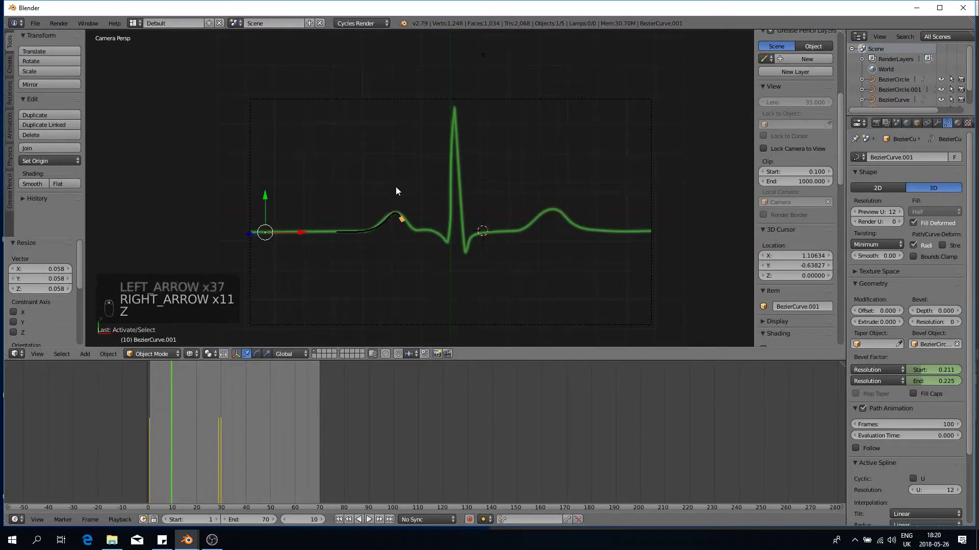
Move each of the two ECG Bezier curves to a new scene layer with M
{"action": "key", "text": "z"}
{"action": "key", "text": "z"}
{"action": "key", "text": "shift+z"}
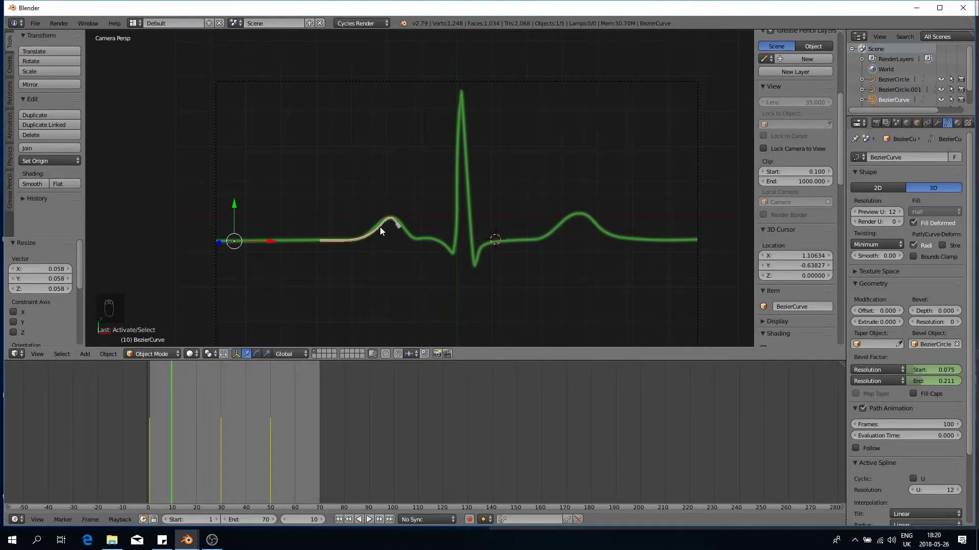
{"action": "key", "text": "m"}
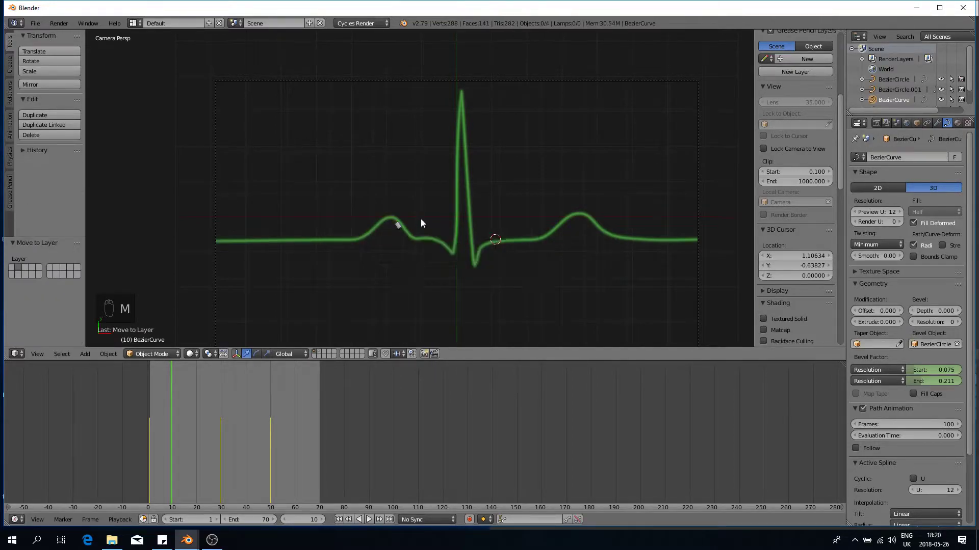
{"action": "right_click", "coordinate": [387, 234]}
{"action": "key", "text": "m"}
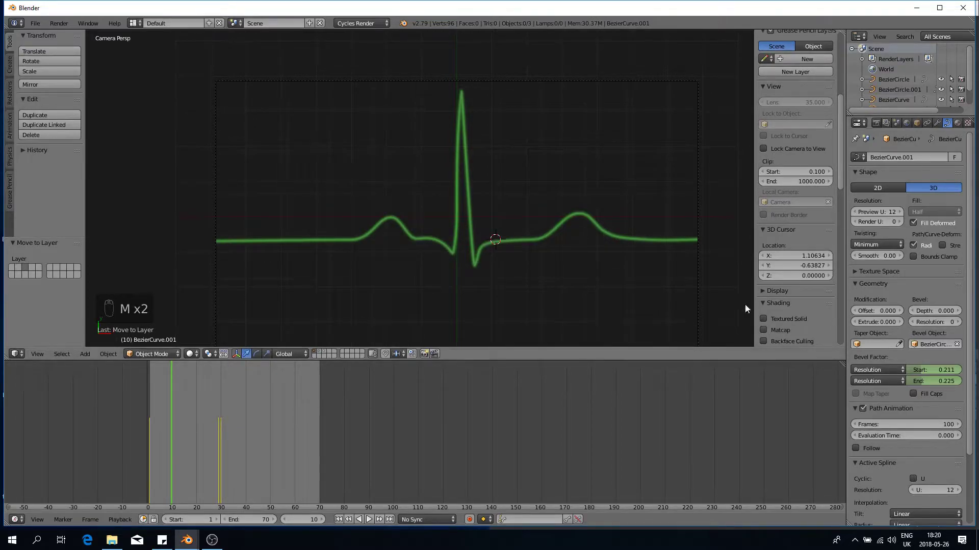
Reframe the waveform and show the curves' layer again alongside the other layers in rendered preview
{"action": "left_click_drag", "start_coordinate": [331, 357], "coordinate": [391, 291]}
{"action": "key", "text": "shift+z"}
{"action": "key", "text": "shift+z"}
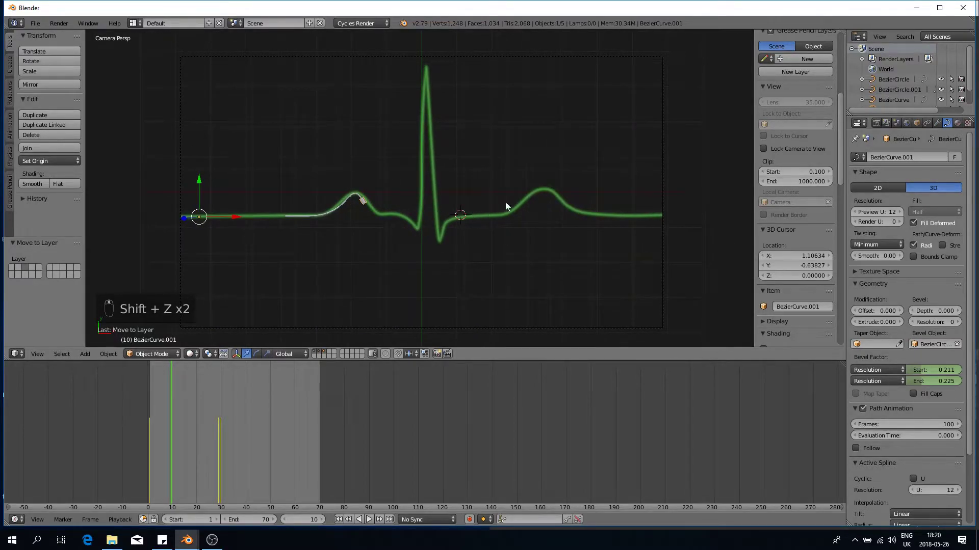
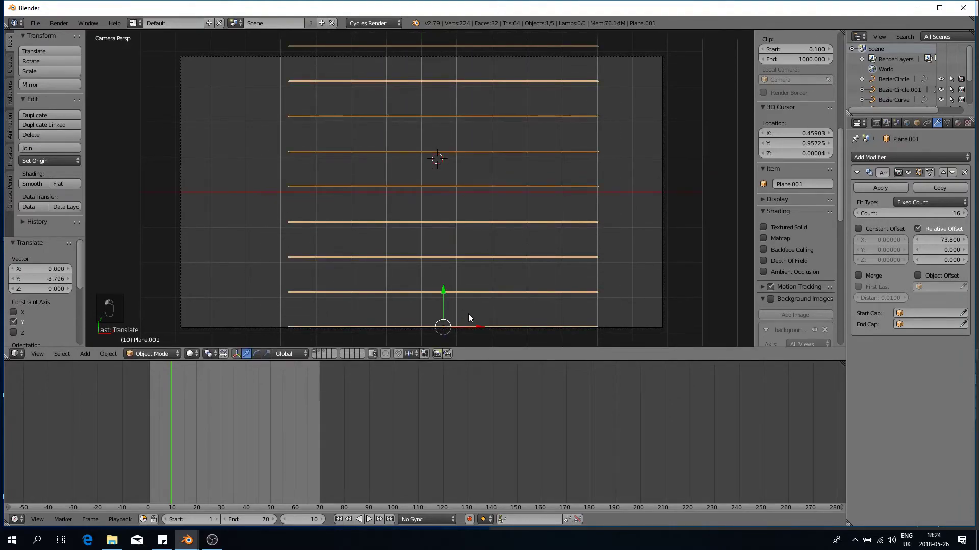
Scale the horizontal grid lines wider and give both grid planes a shared Emission material at strength 0.1
{"action": "key", "text": "s"}
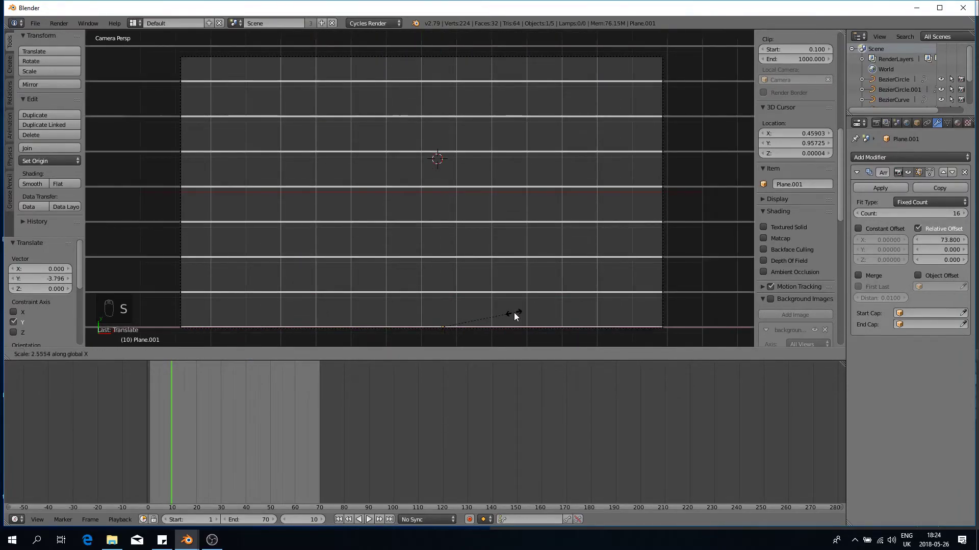
{"action": "left_click", "coordinate": [446, 291]}
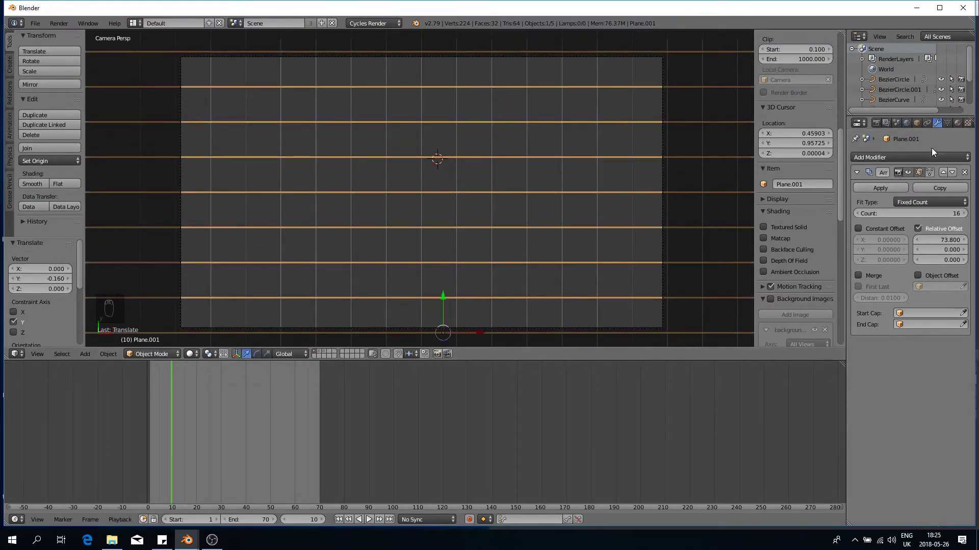
{"action": "left_click_drag", "start_coordinate": [960, 127], "coordinate": [852, 340]}
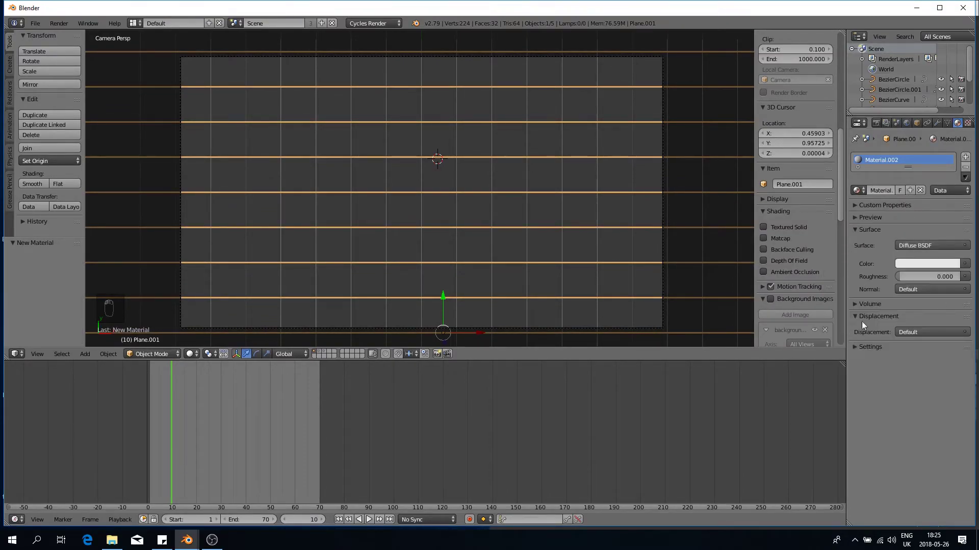
{"action": "left_click_drag", "start_coordinate": [940, 249], "coordinate": [923, 274]}
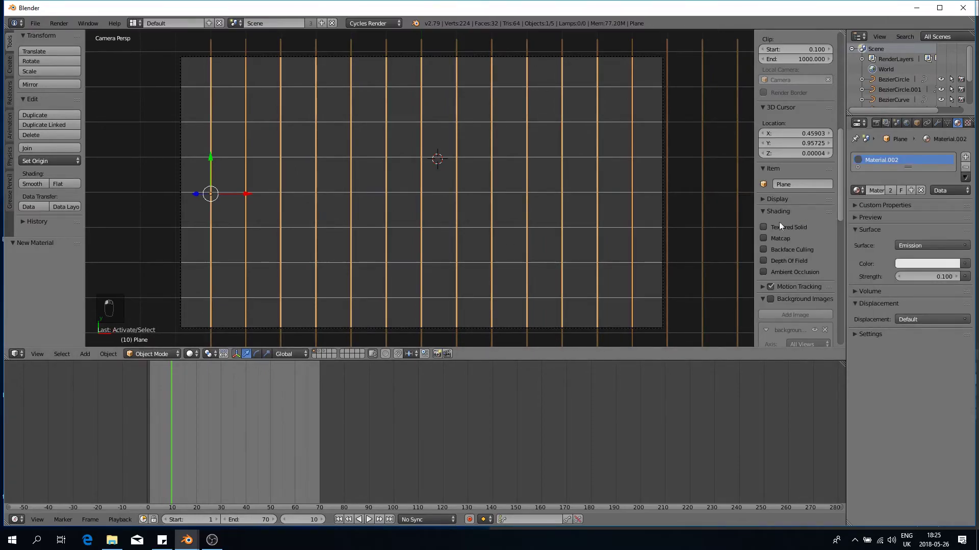
{"action": "key", "text": "shift+z"}
{"action": "key", "text": "shift+z"}
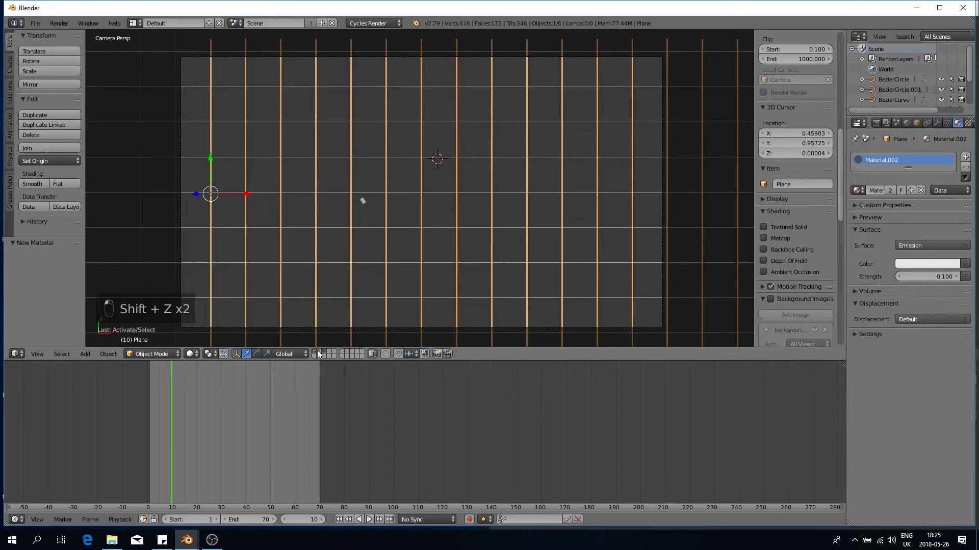
Check the glow in rendered preview, then set Cycles to GPU Compute at 100% render resolution
{"action": "key", "text": "shift+z"}
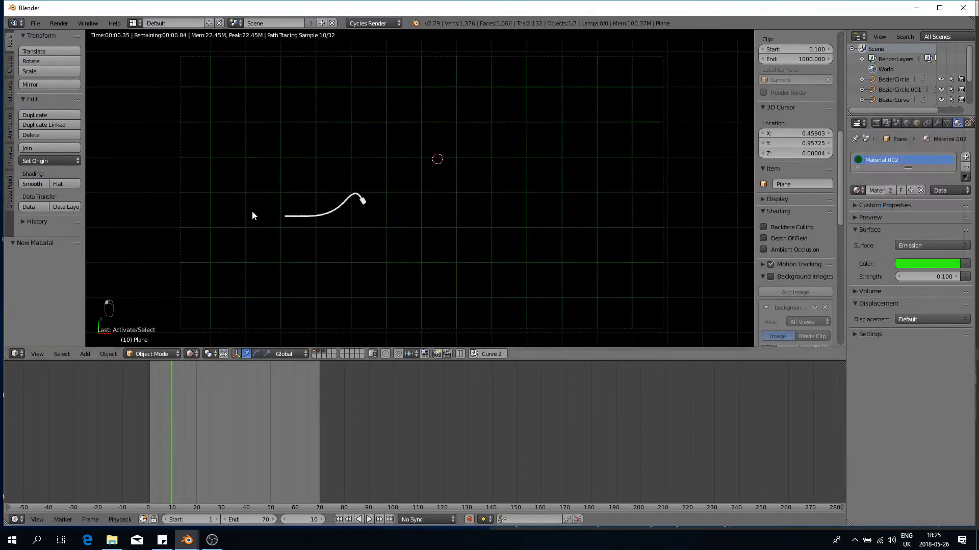
{"action": "key", "text": "z"}
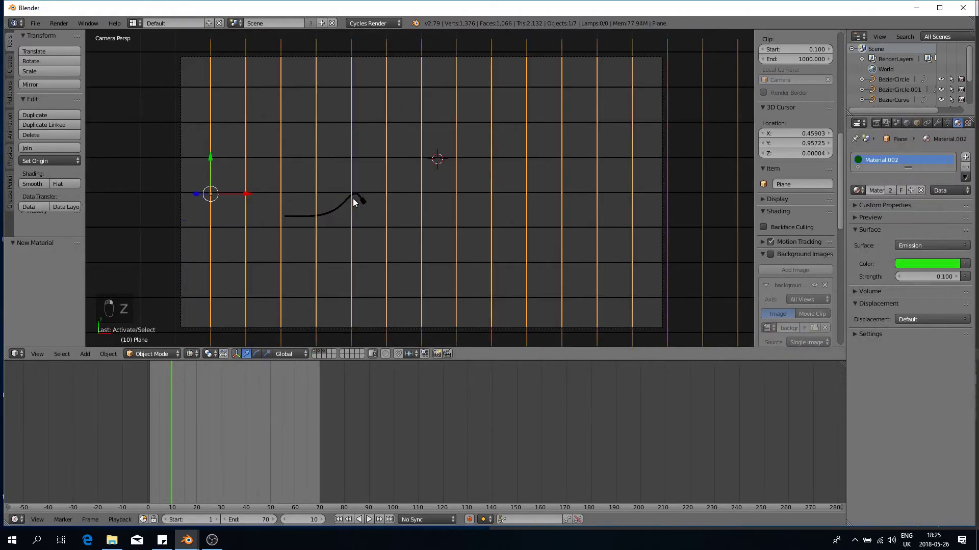
{"action": "key", "text": "shift+z"}
{"action": "left_click", "coordinate": [454, 258]}
{"action": "left_click_drag", "start_coordinate": [453, 258], "coordinate": [675, 134]}
{"action": "left_click_drag", "start_coordinate": [675, 134], "coordinate": [877, 124]}
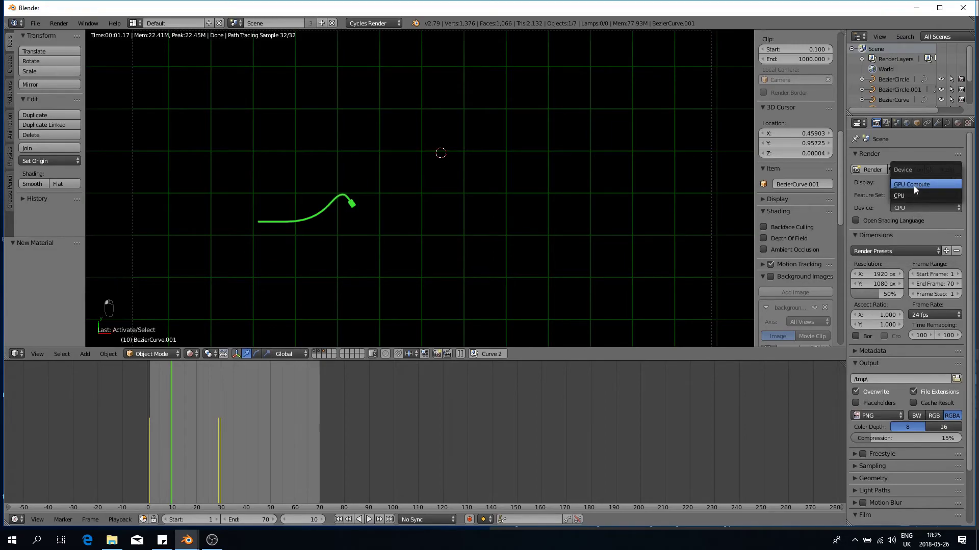
{"action": "key", "text": "shift+z"}
{"action": "left_click_drag", "start_coordinate": [905, 212], "coordinate": [878, 383]}
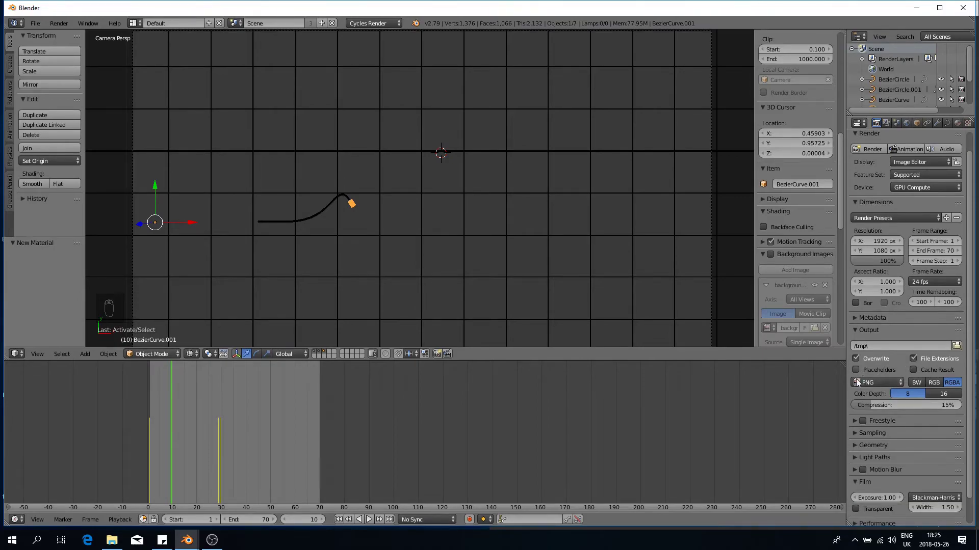